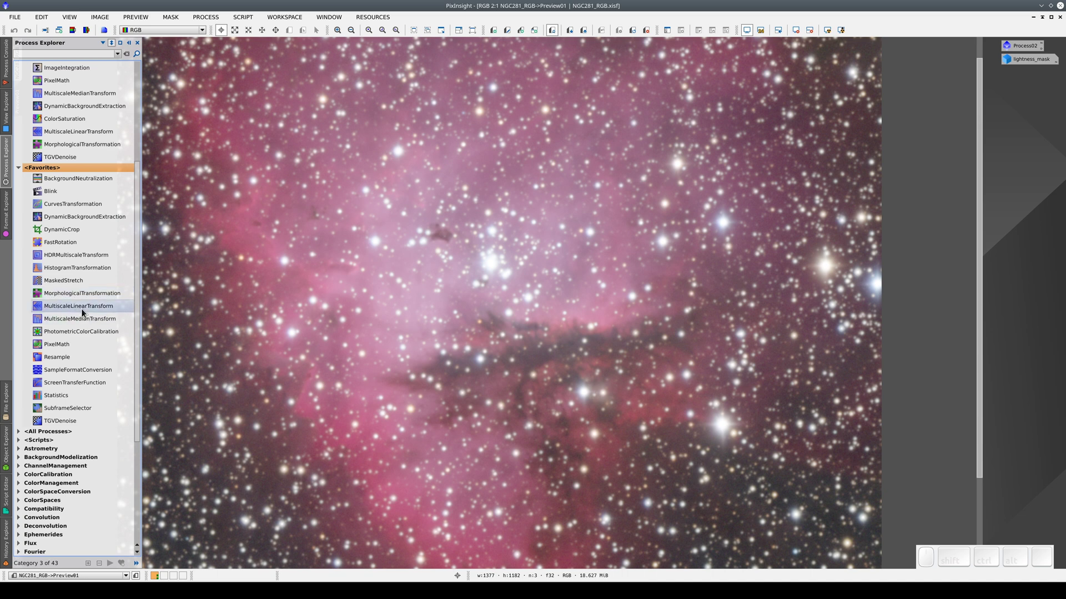
- Load the MultiscaleLinearTransform process from Process Explorer Favorites for the NGC281 preview
click(84, 314)
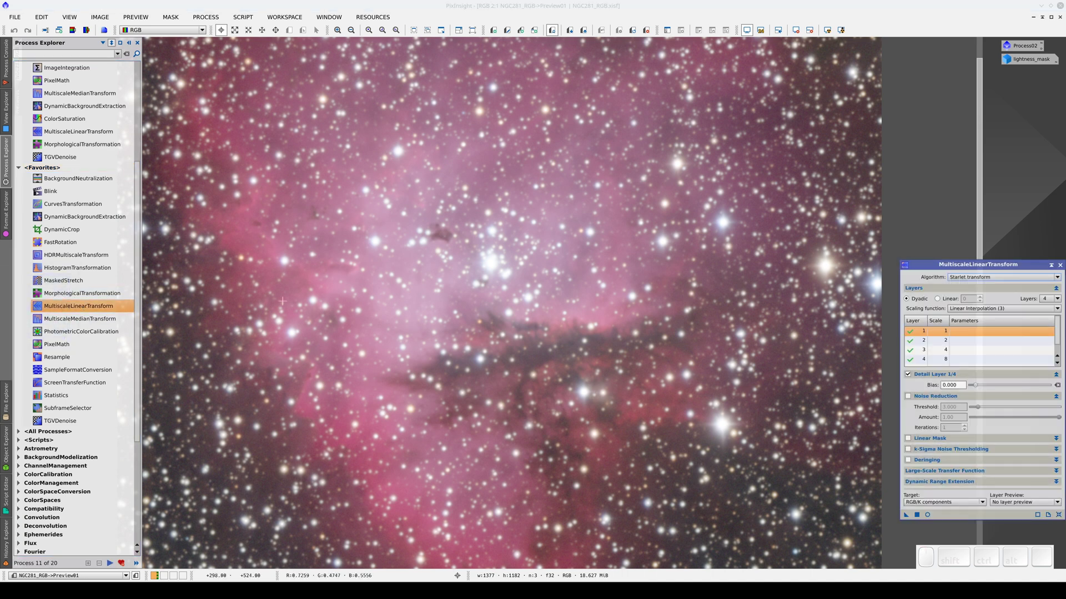
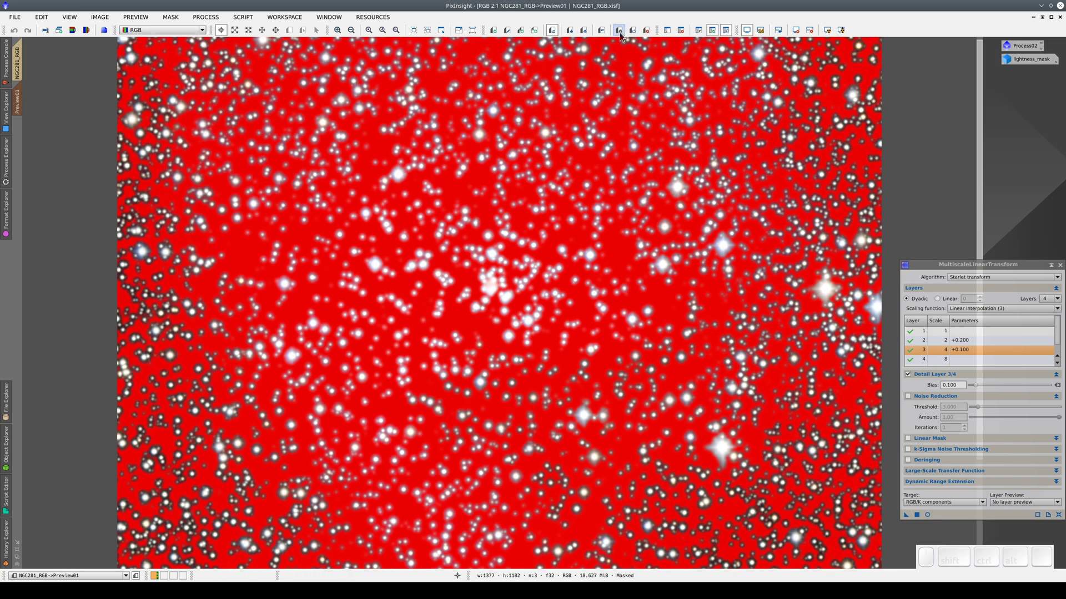
- Invert and toggle the star mask overlay on Preview01 to check star coverage before sharpening
click(703, 32)
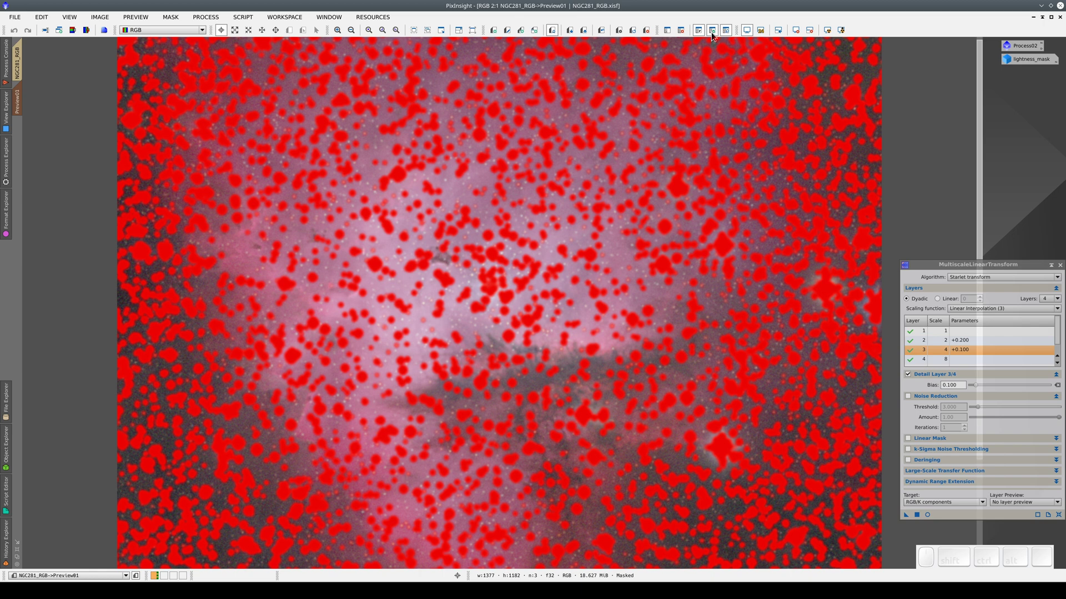
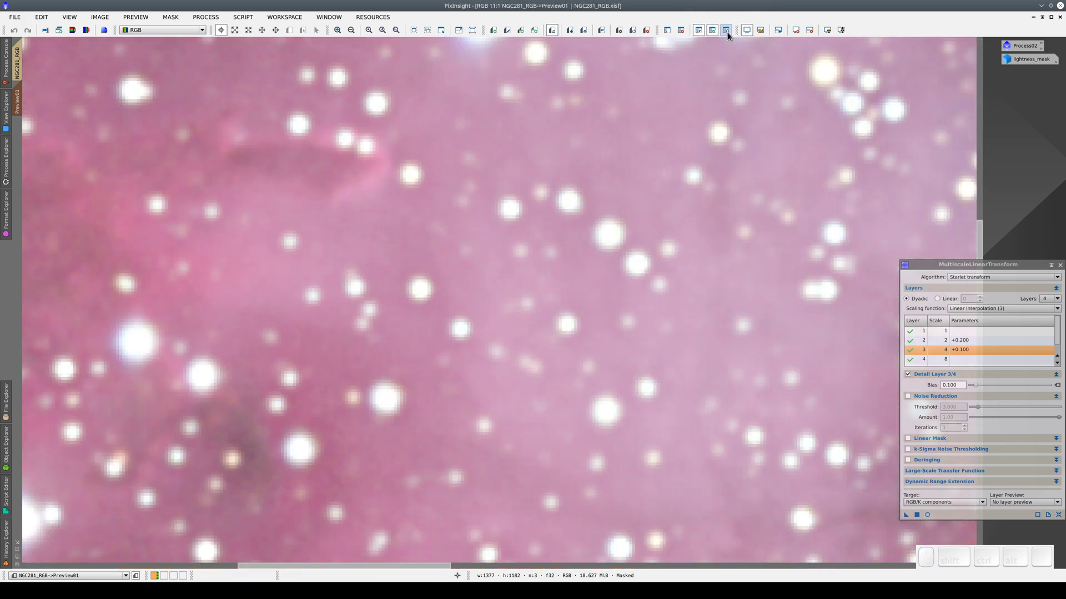
click(730, 36)
click(729, 37)
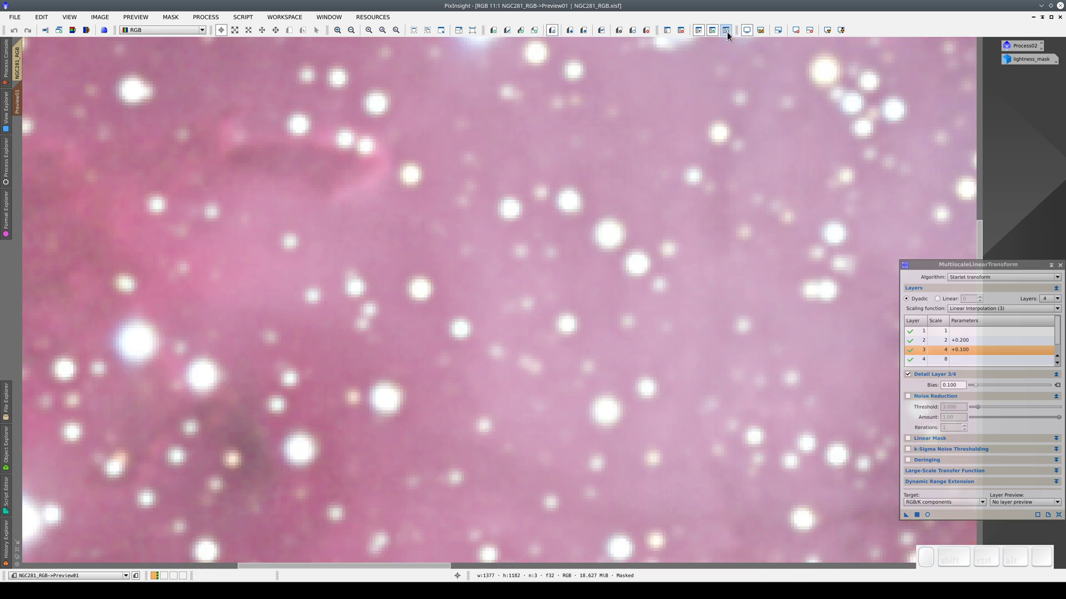
click(729, 37)
click(729, 37)
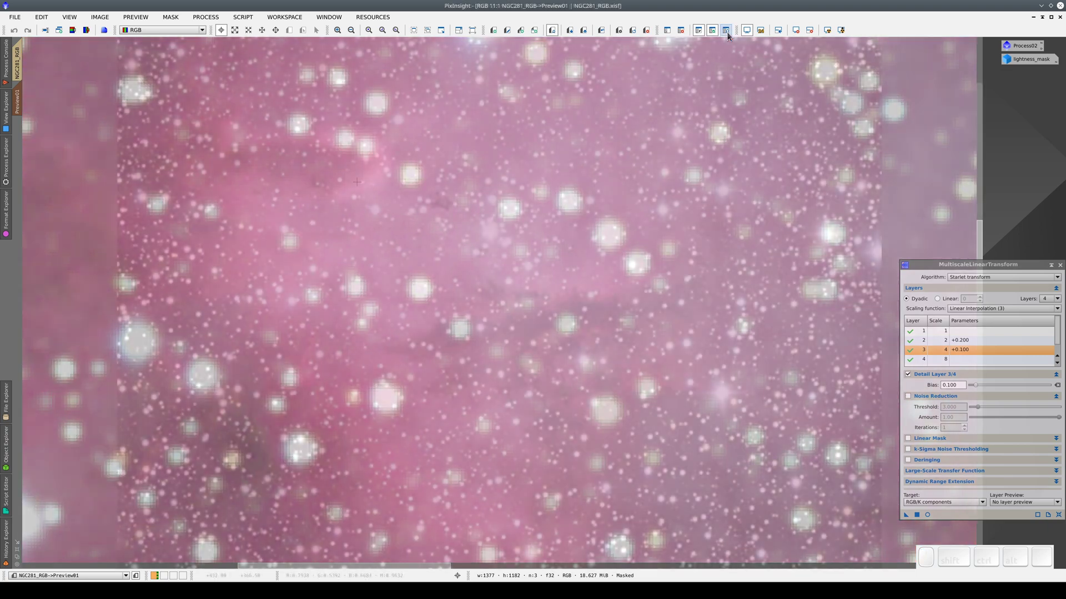
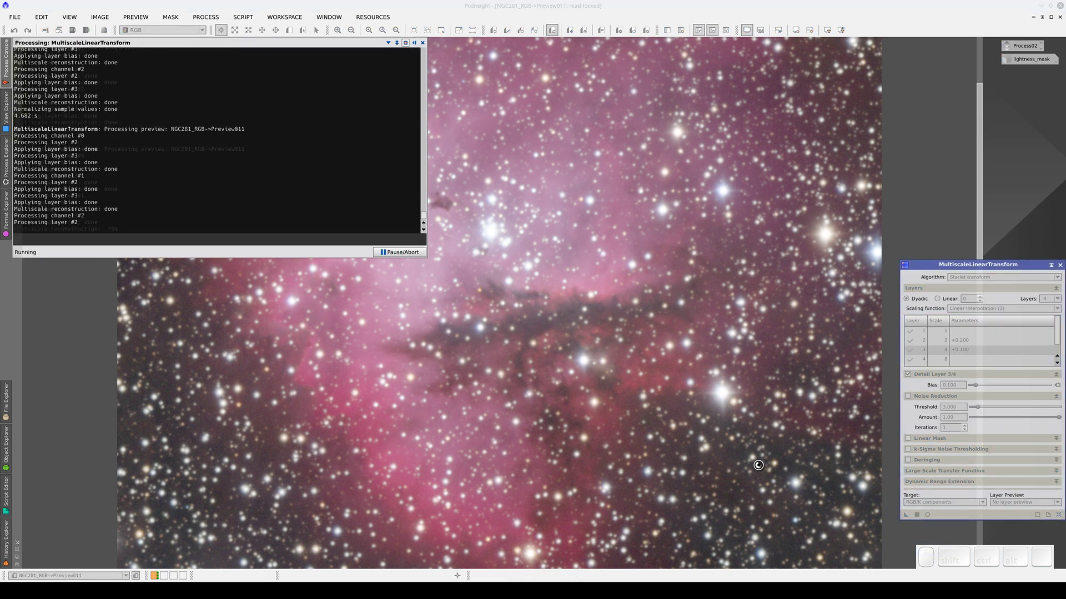
- Compare the preview before/after sharpening with undo/redo, then store the sharpened preview state
key(ctrl+Left)
key(ctrl+Right)
key(ctrl+Left)
key(ctrl+Right)
key(ctrl+Left)
key(ctrl+Right)
key(ctrl+Left)
key(ctrl+Right)
key(ctrl+Left)
key(ctrl+Right)
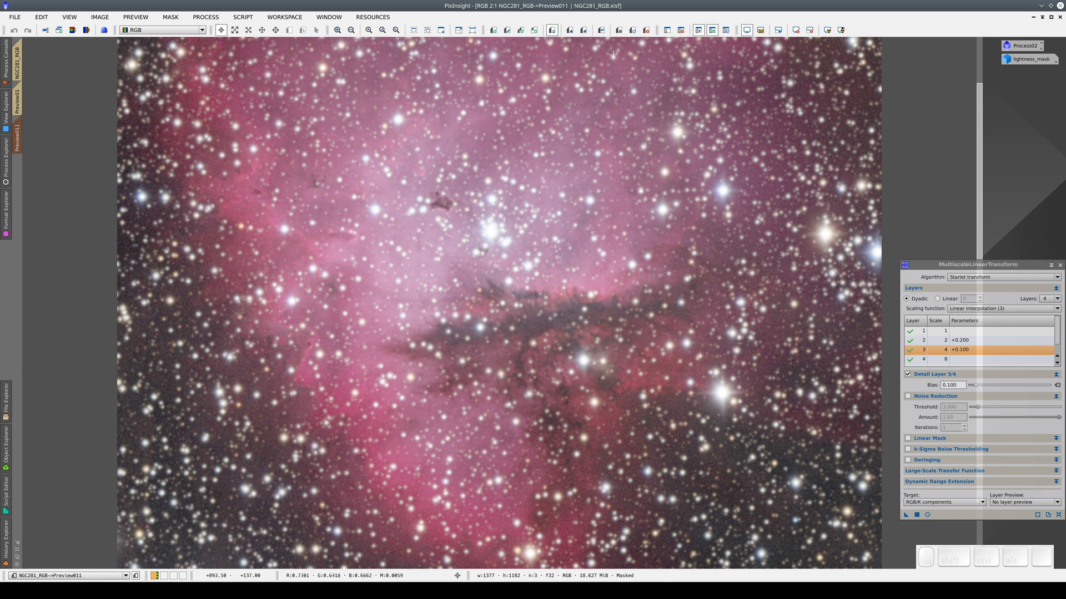
click(624, 34)
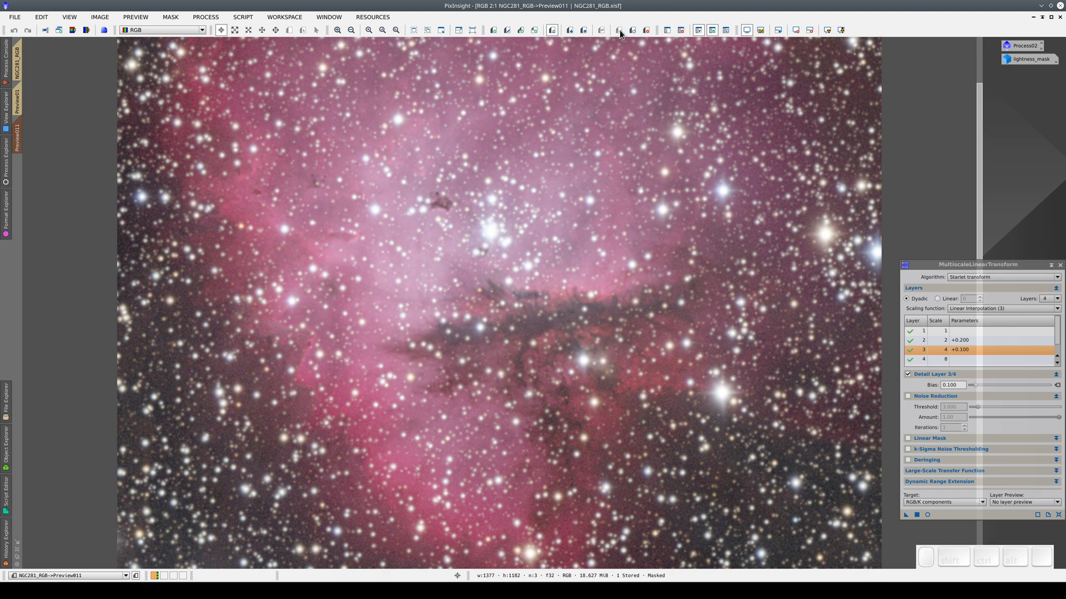
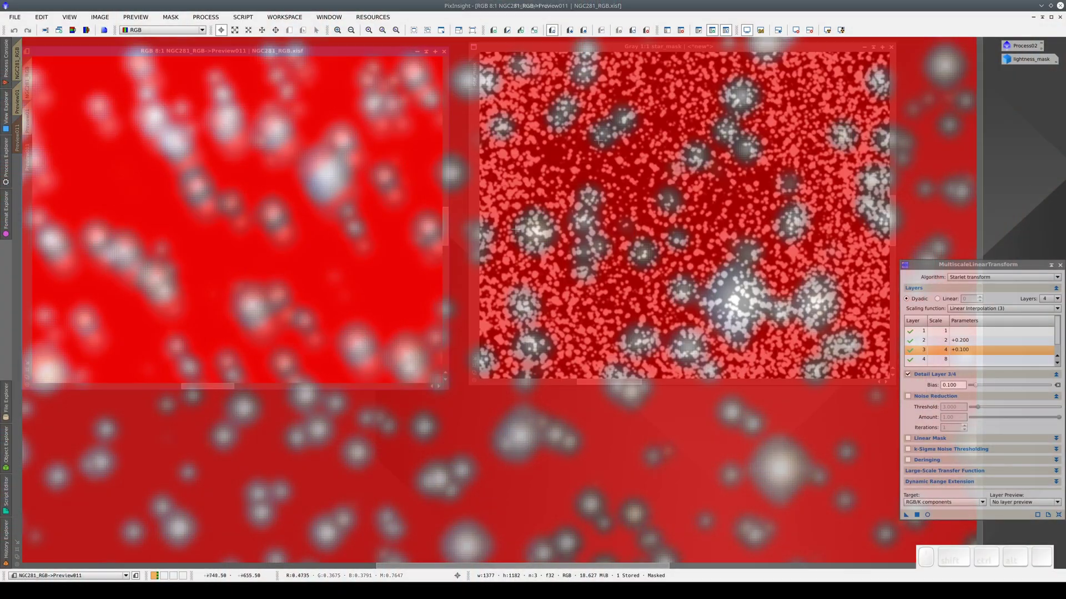
- Review the star mask's history, comparing its HistogramTransformation and morphological stages
click(604, 141)
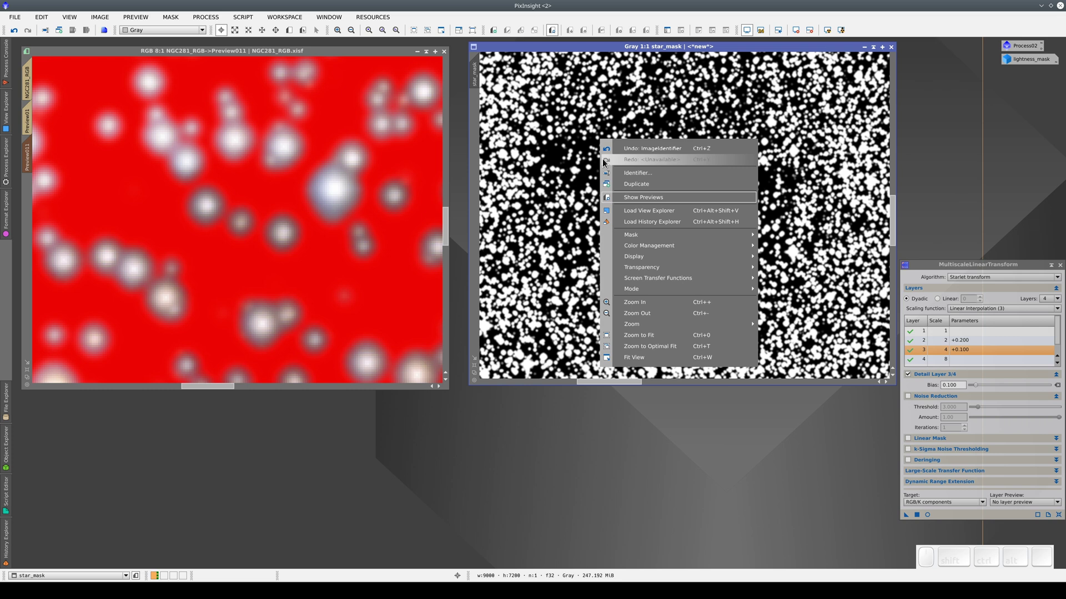
click(629, 227)
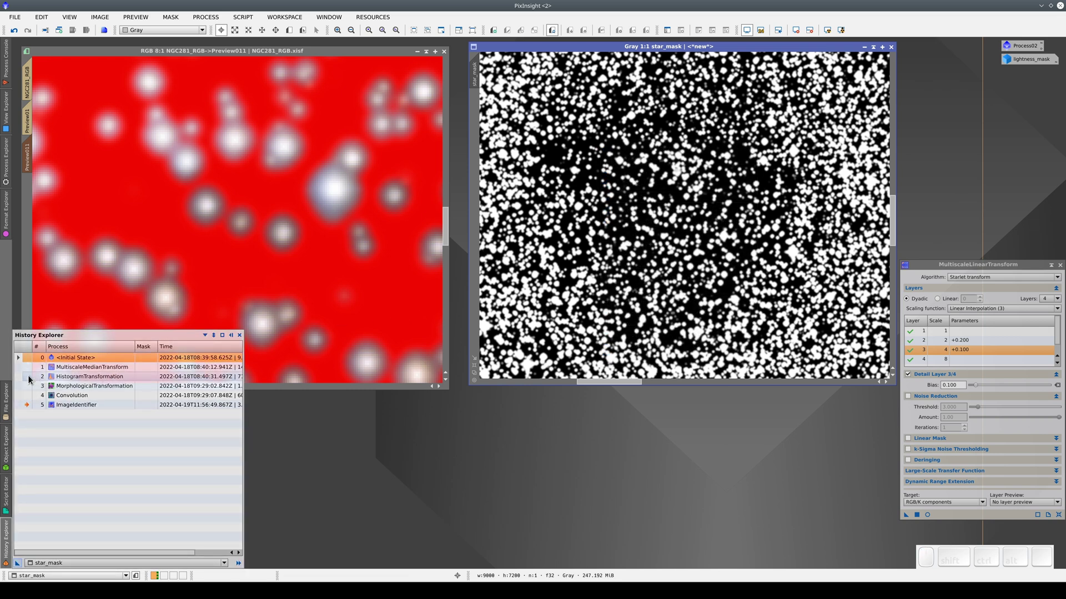
click(30, 381)
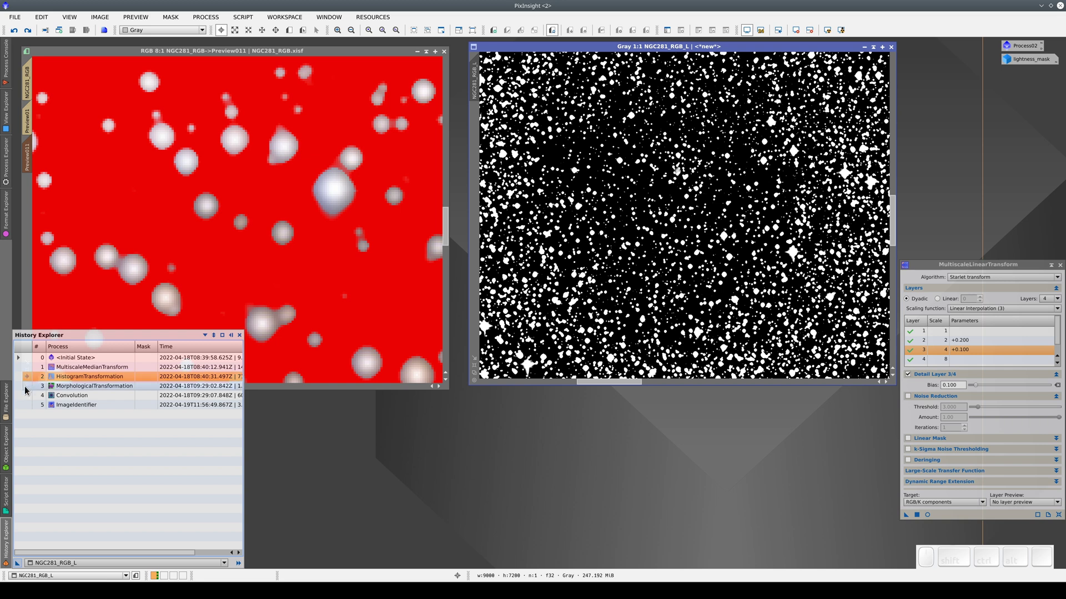
click(29, 391)
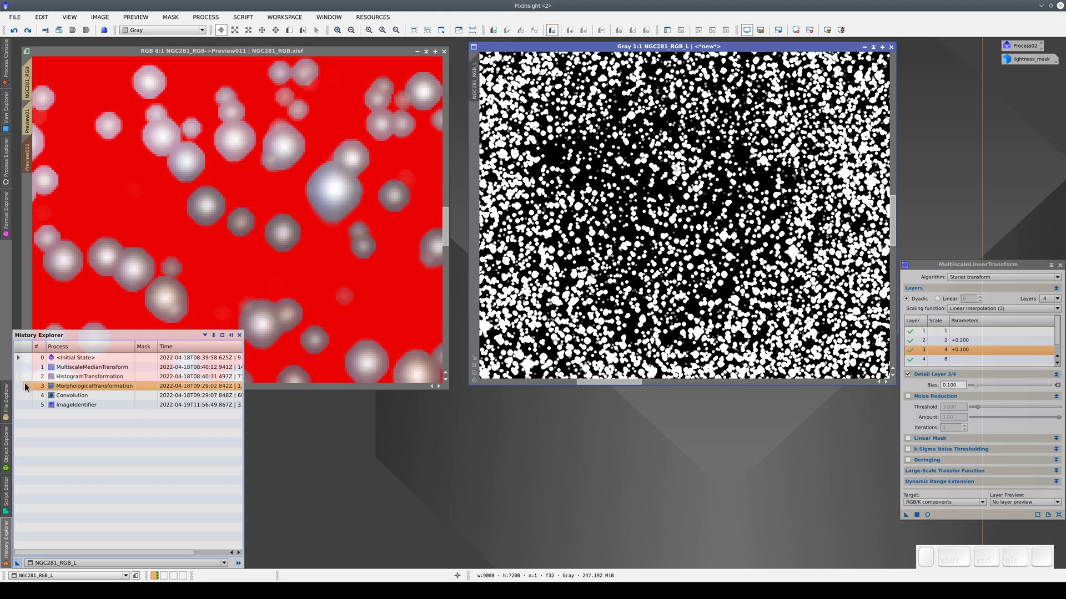
click(29, 379)
click(29, 391)
click(29, 384)
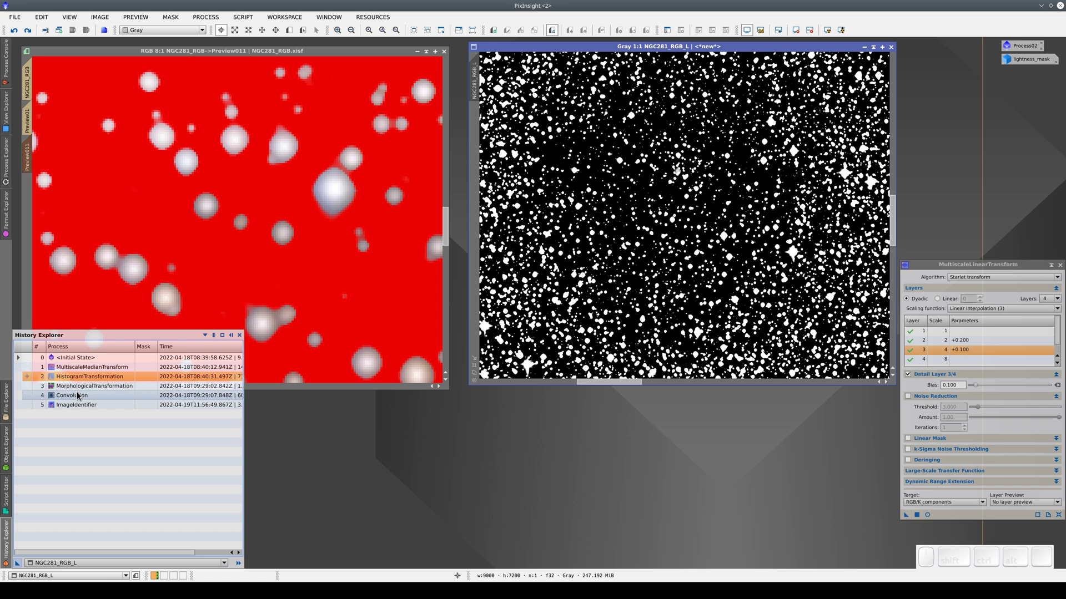
- Reapply the Convolution blur without the morphological step and rename the image star_mask
click(83, 388)
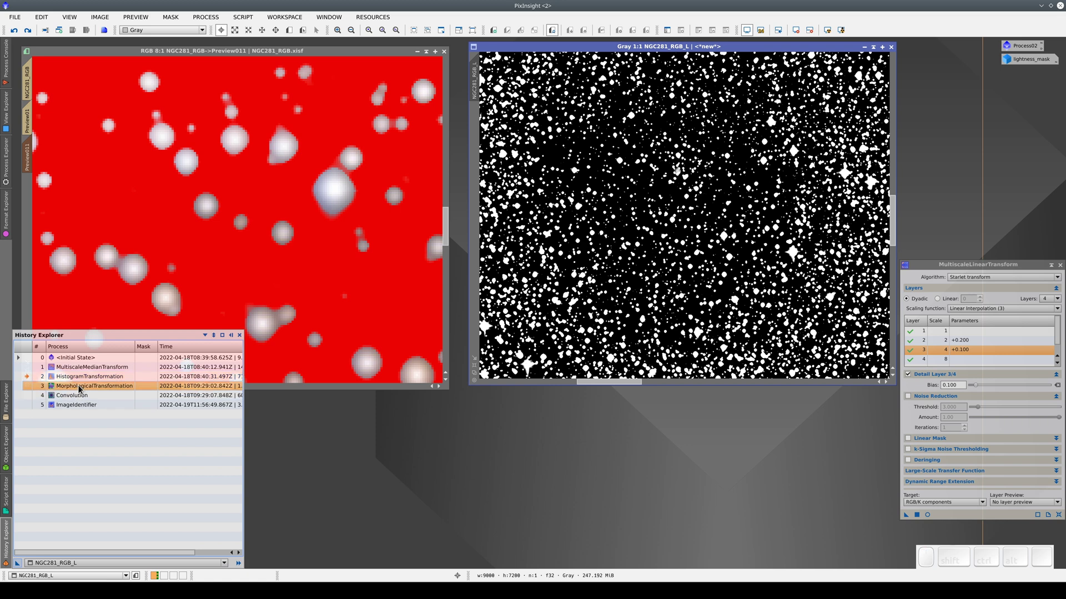
click(84, 399)
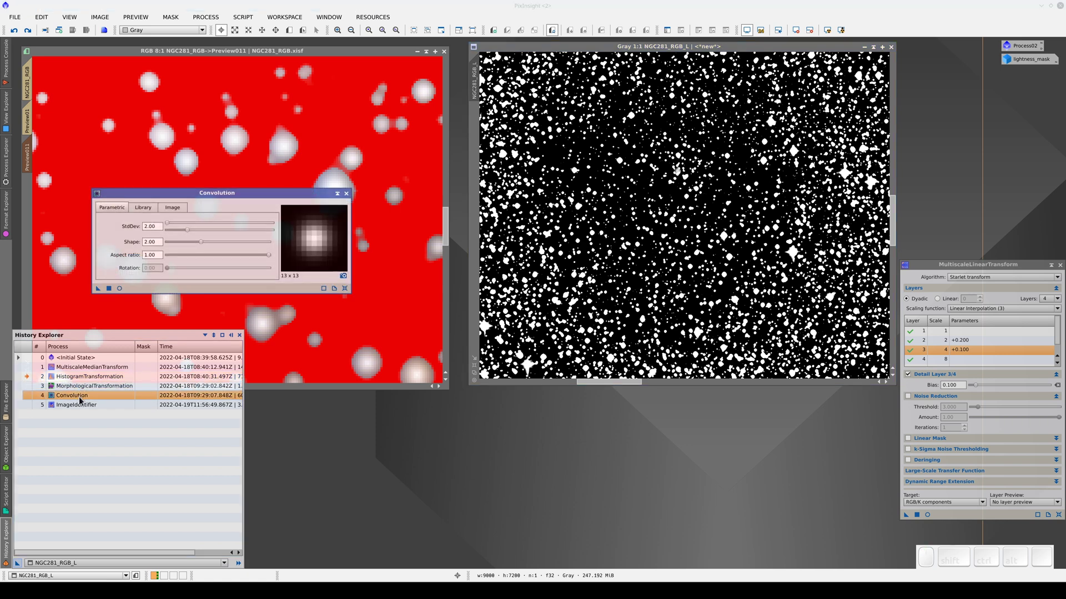
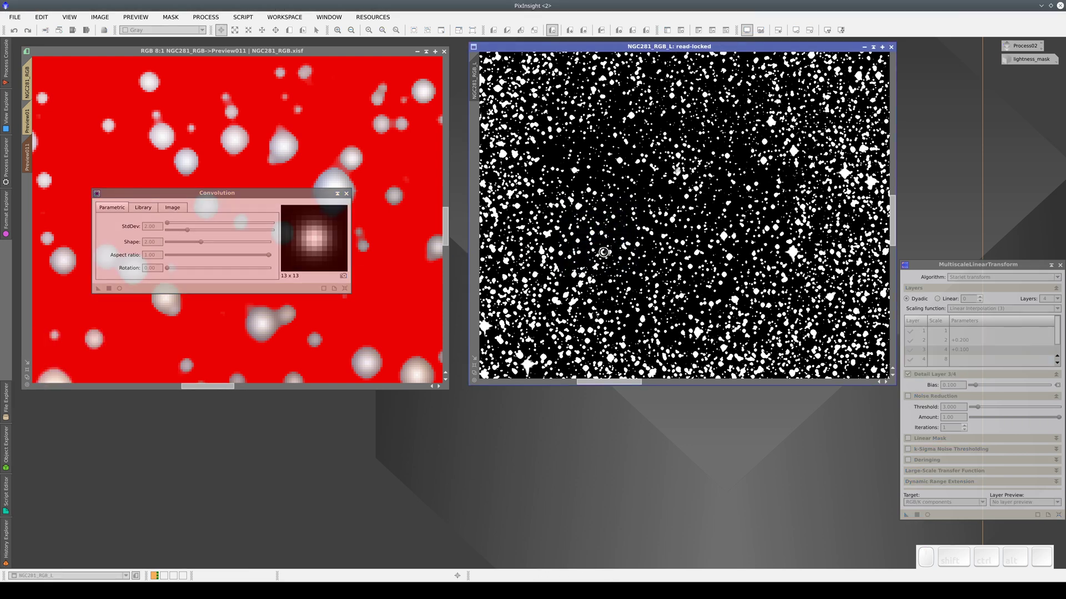
click(350, 197)
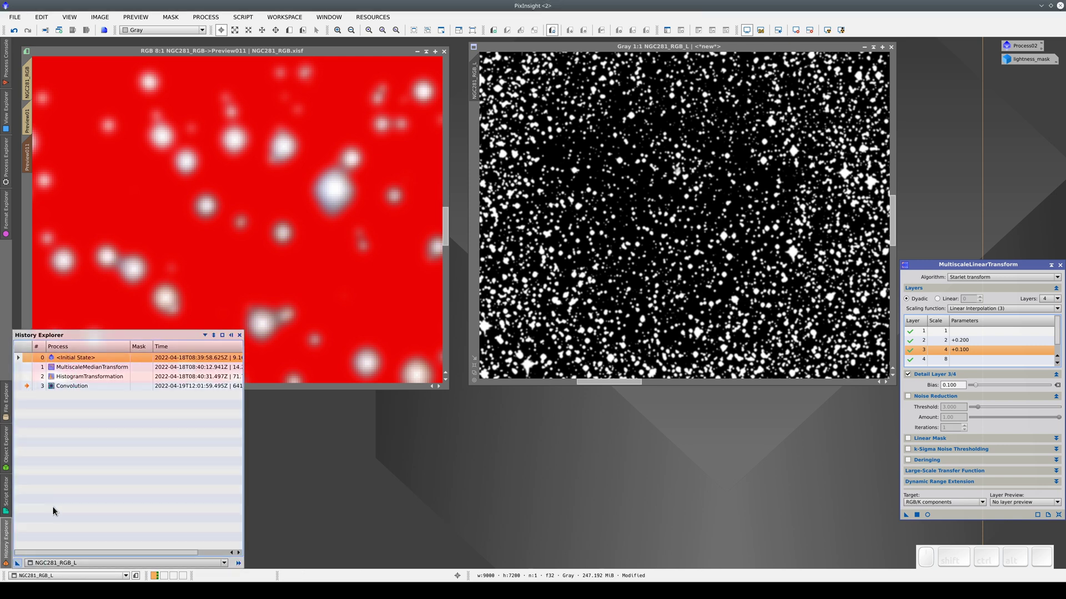
click(78, 393)
click(481, 79)
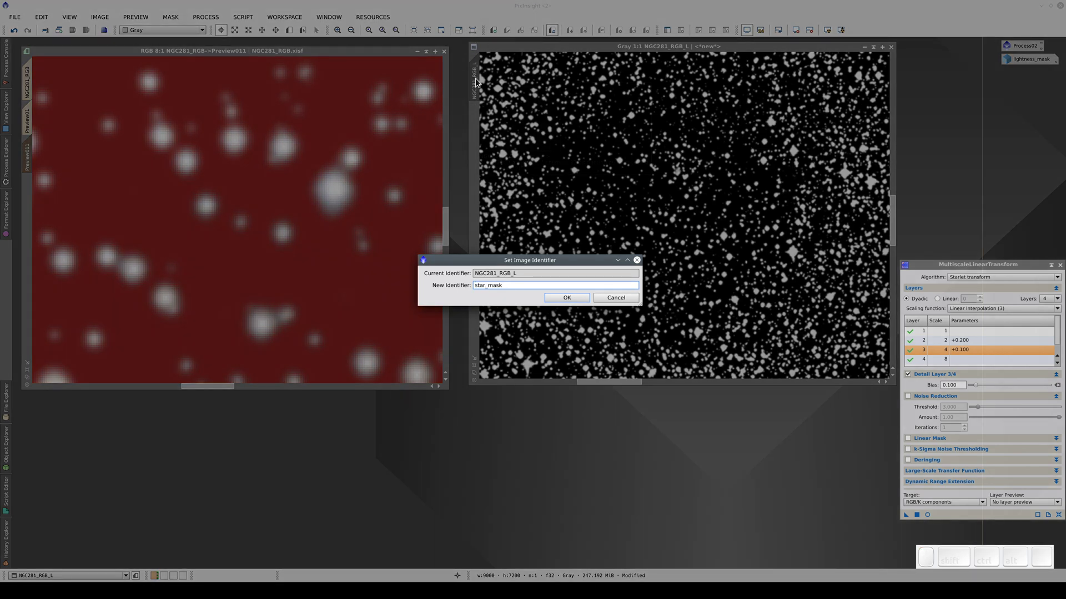
key(Return)
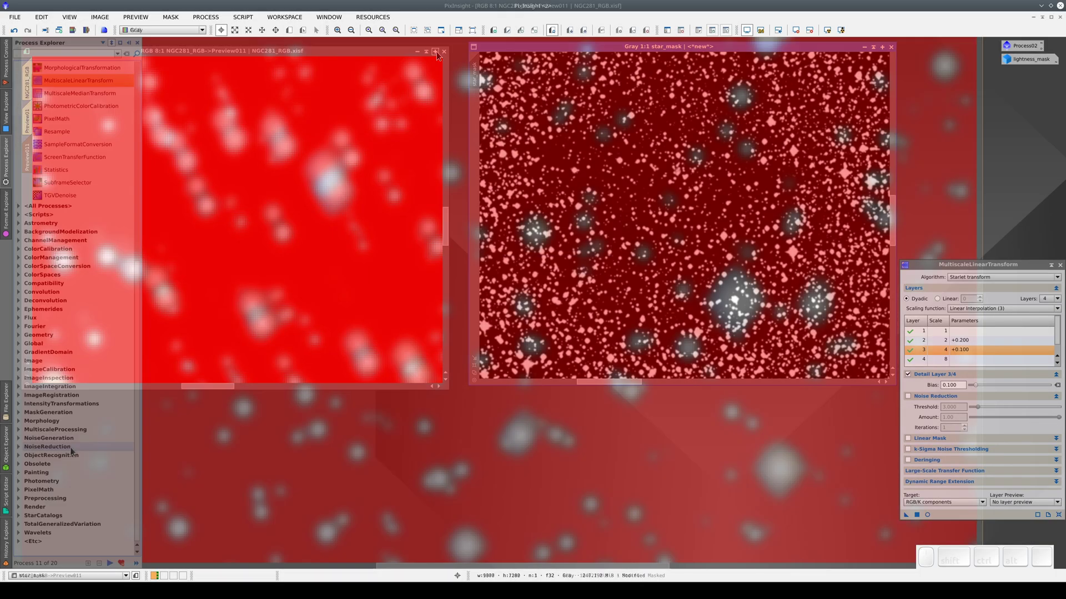
- Load MorphologicalTransformation with Morphological Selection, amount 0.29, selection 0.22, hiding the mask overlay
click(67, 424)
click(67, 439)
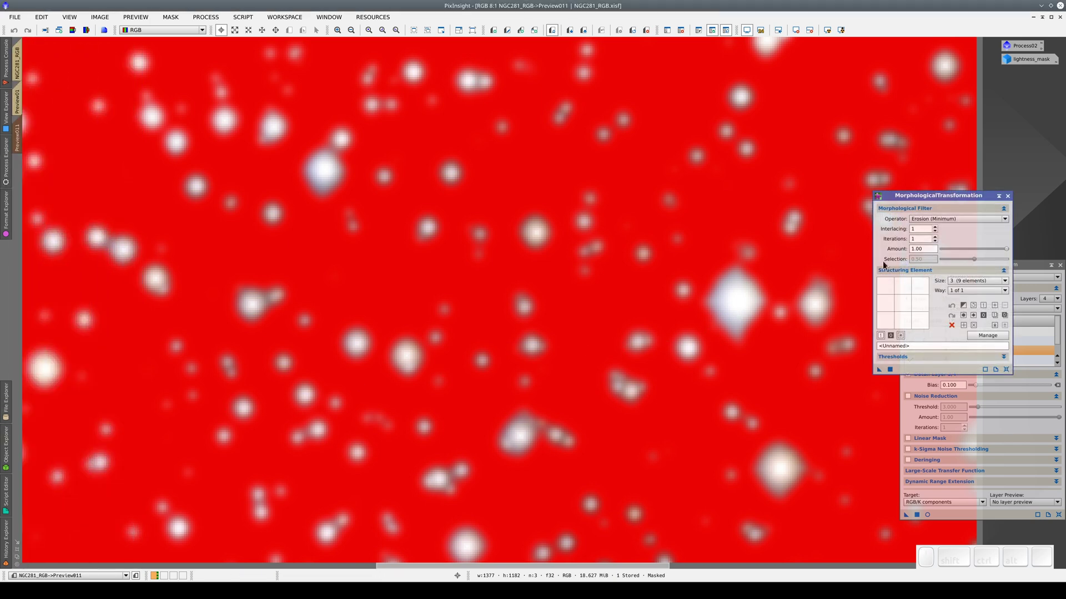
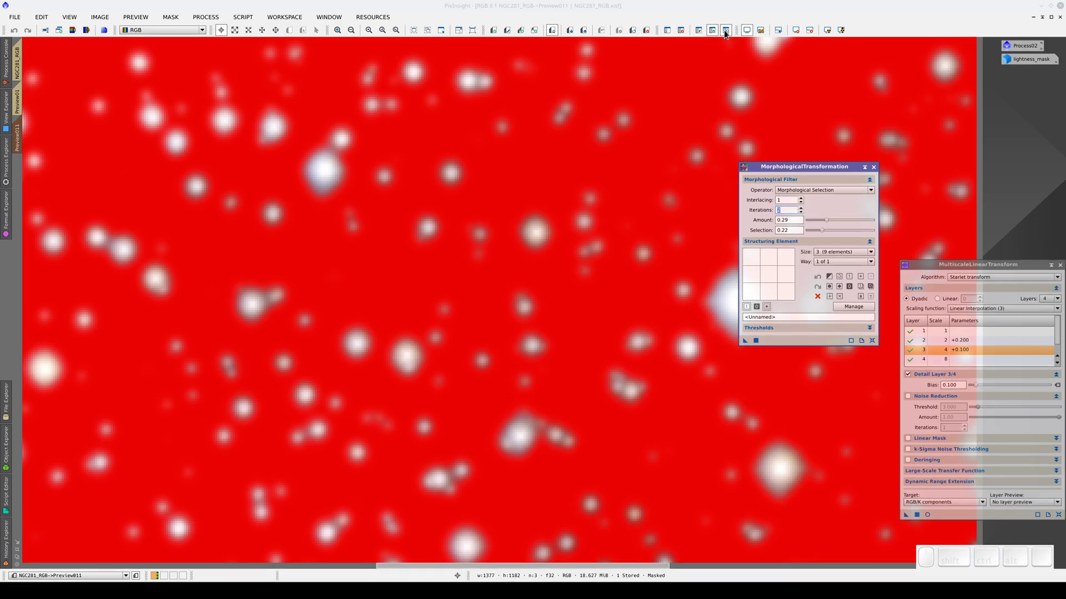
click(729, 32)
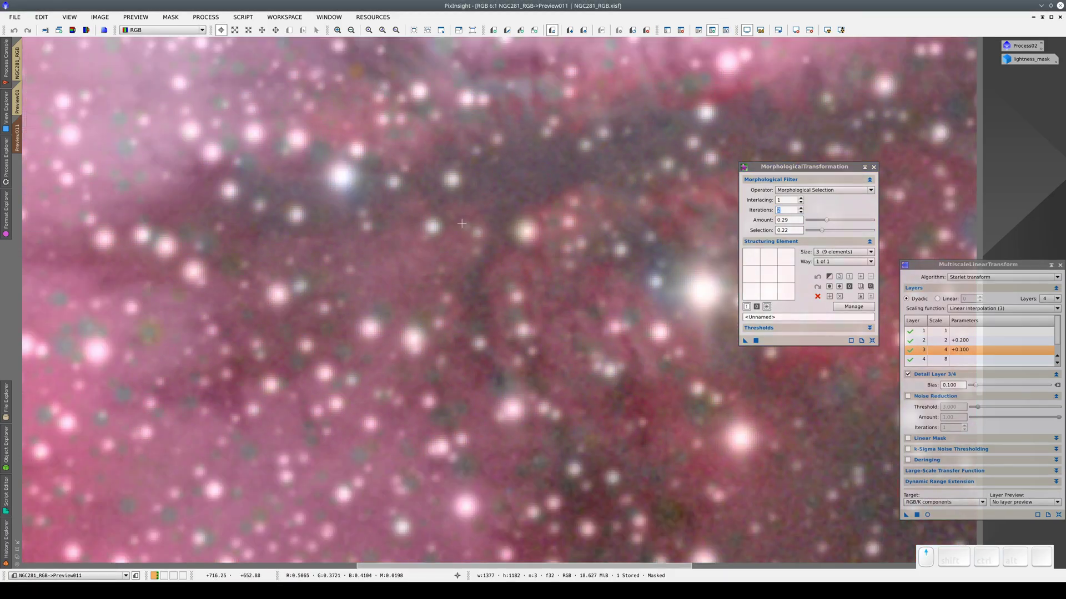
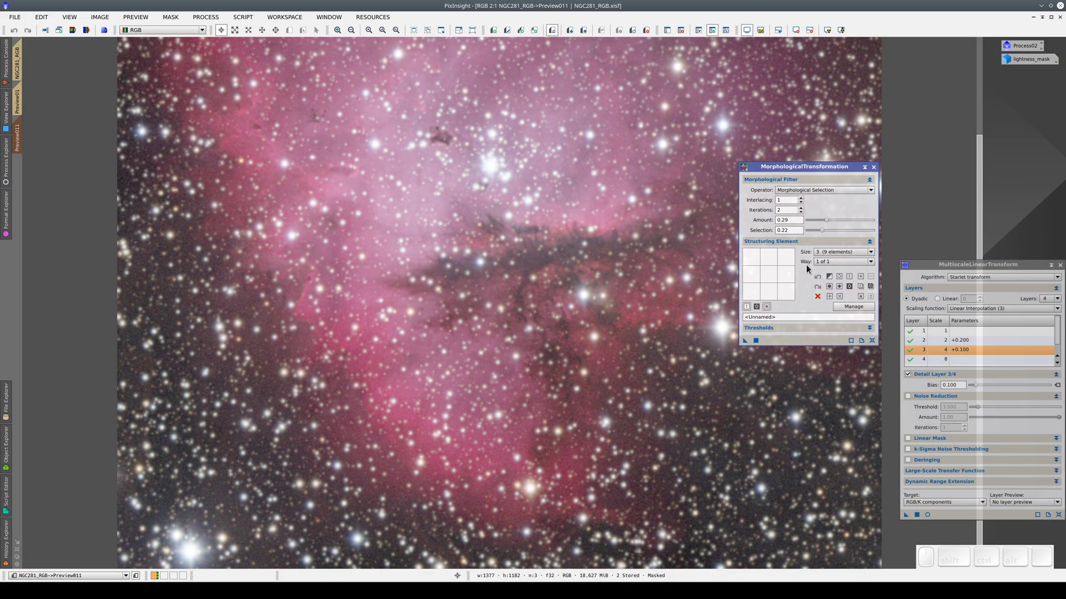
- Choose the star-shaped structuring element and apply the star reduction to Preview011
click(844, 289)
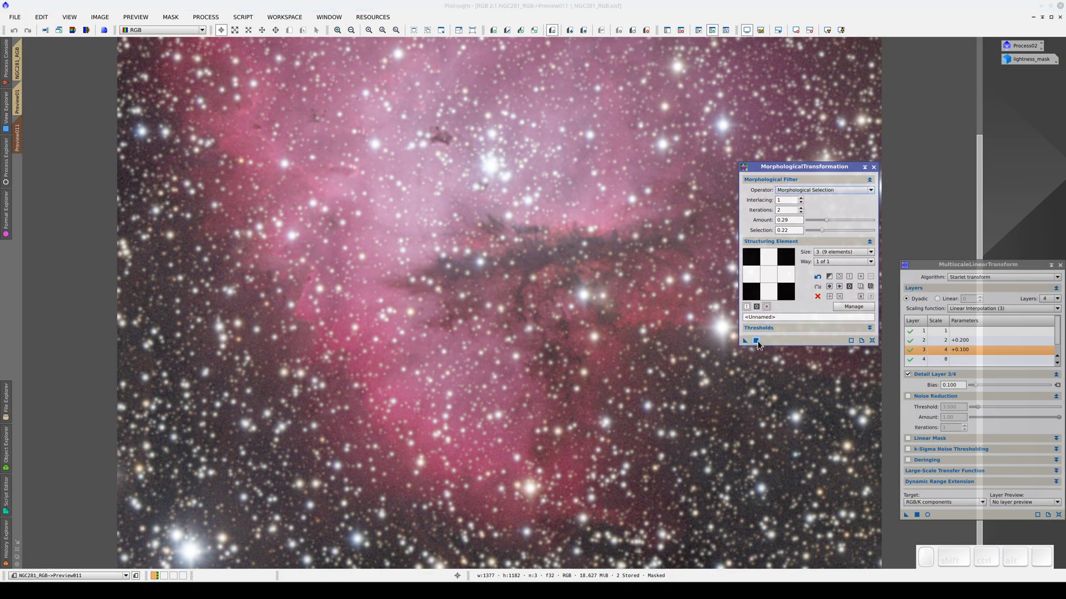
click(762, 343)
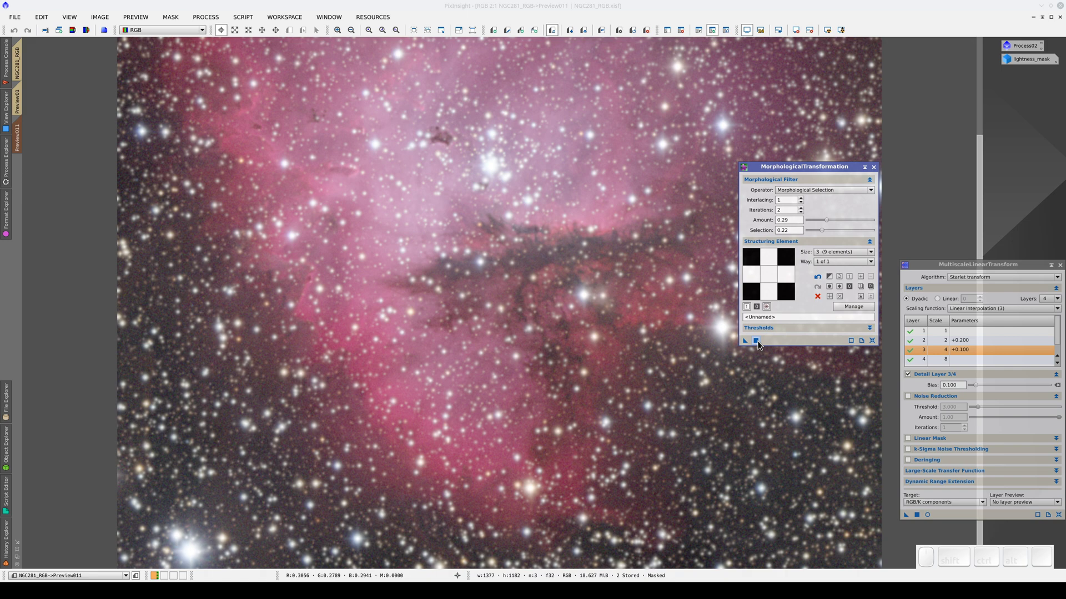
click(760, 346)
- Compare Preview011 before and after the star reduction using undo/redo
key(ctrl+Left)
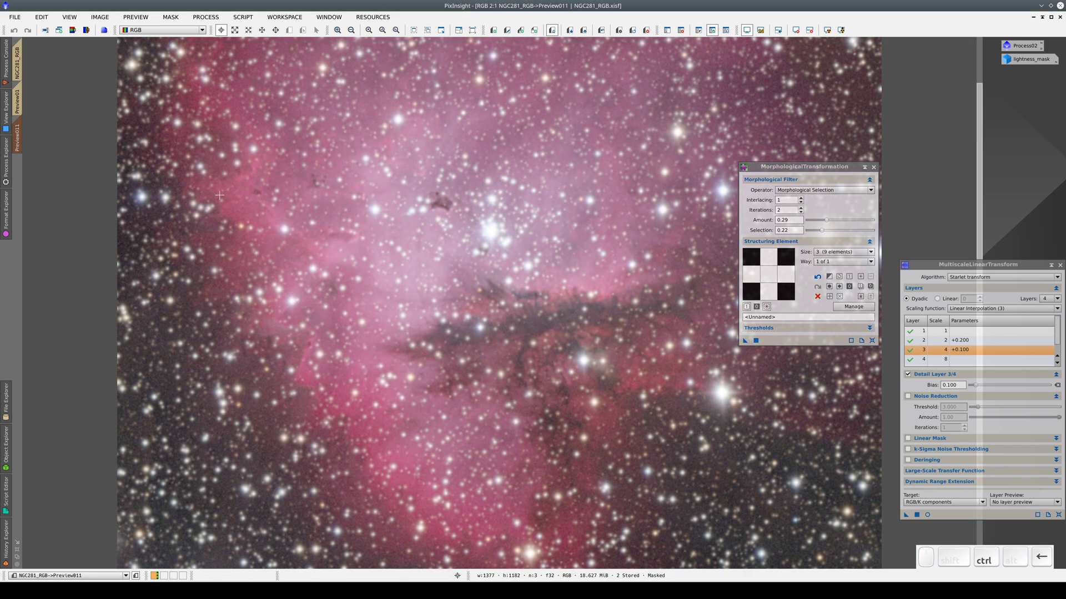
key(ctrl+Right)
key(ctrl+Left)
key(ctrl+Right)
key(ctrl+Left)
key(ctrl+Right)
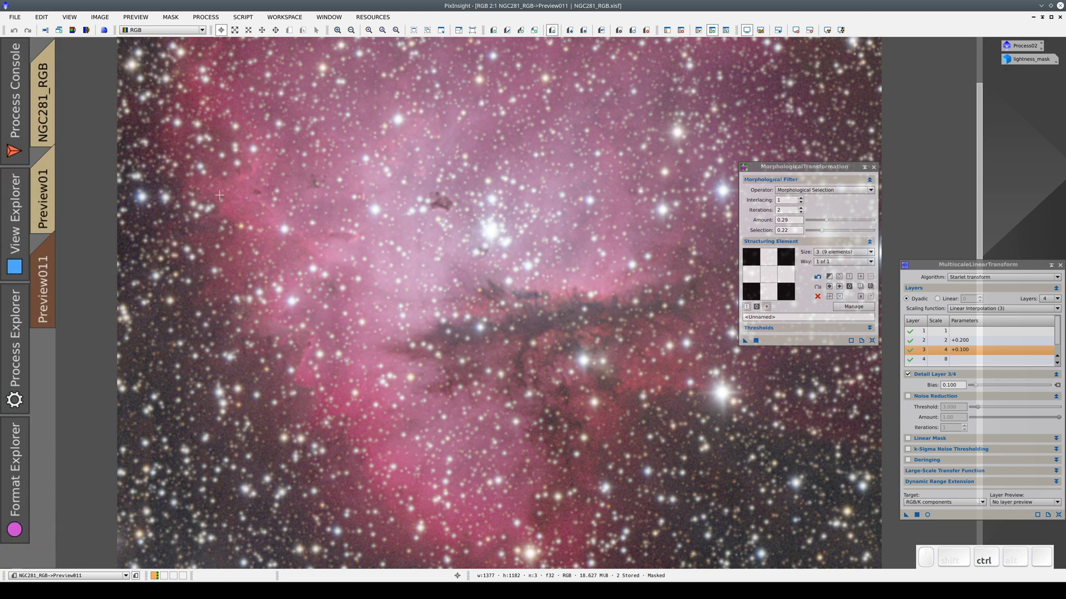
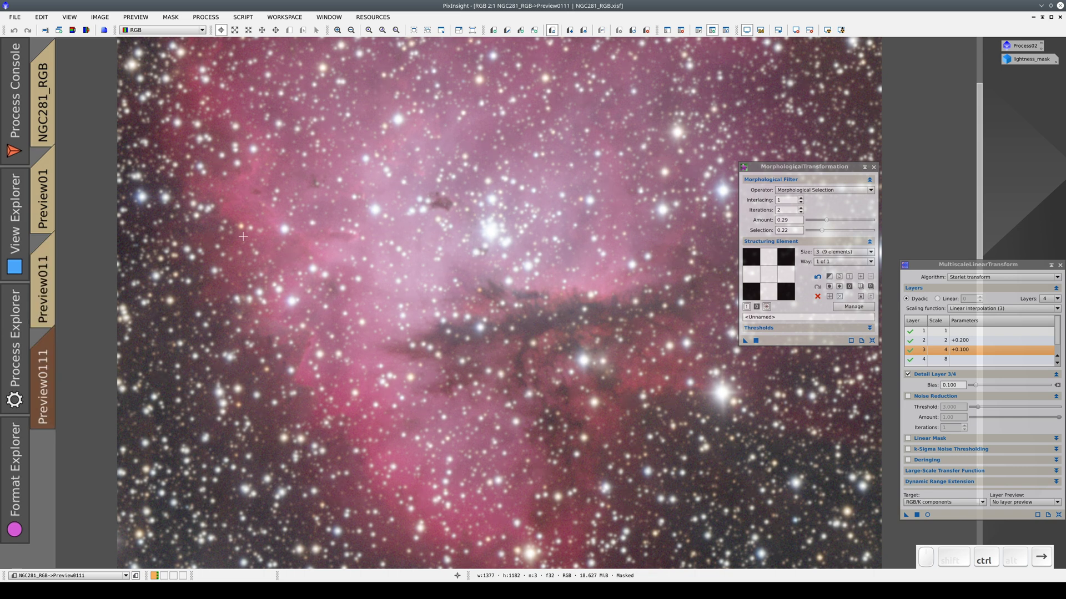
key(ctrl+Left)
key(ctrl+Right)
key(ctrl+Left)
key(ctrl+Right)
key(ctrl+Left)
click(286, 262)
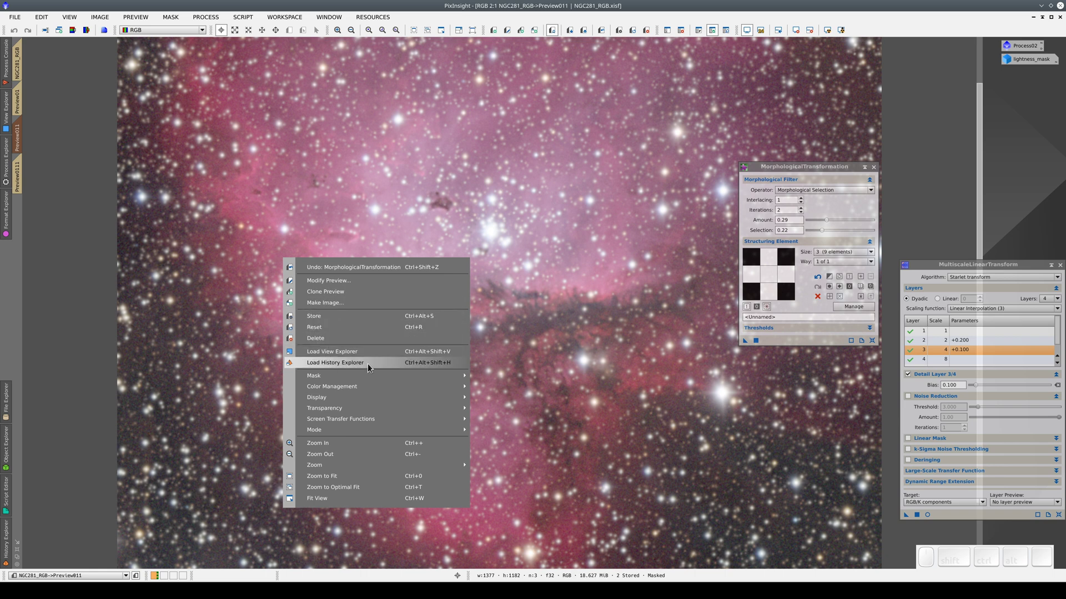
- Inspect Preview011's history entries for MultiscaleLinearTransform and MorphologicalTransformation with their masks
click(374, 364)
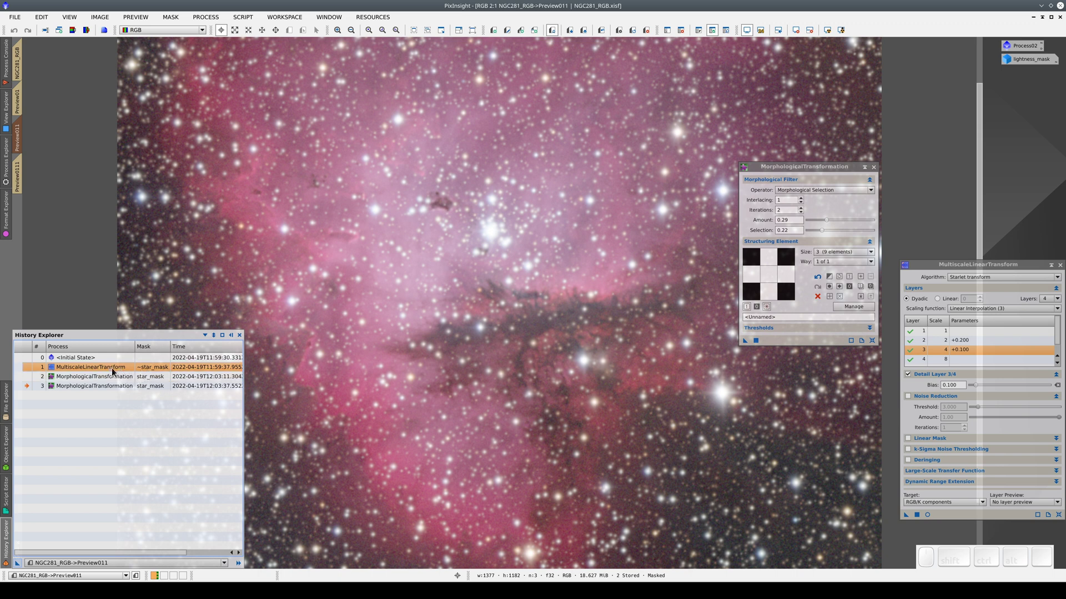
click(79, 384)
click(79, 390)
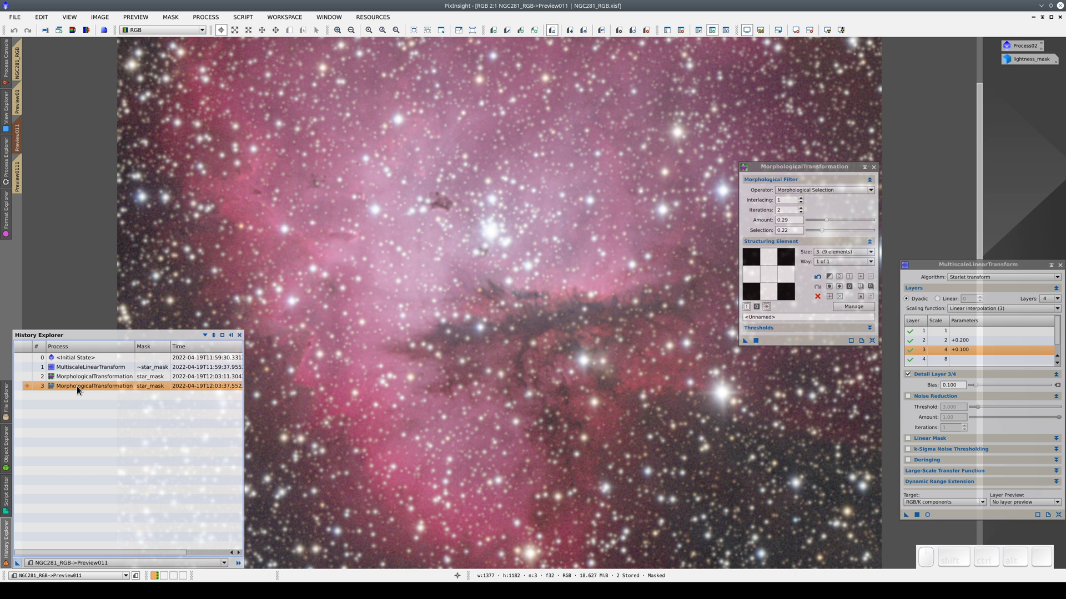
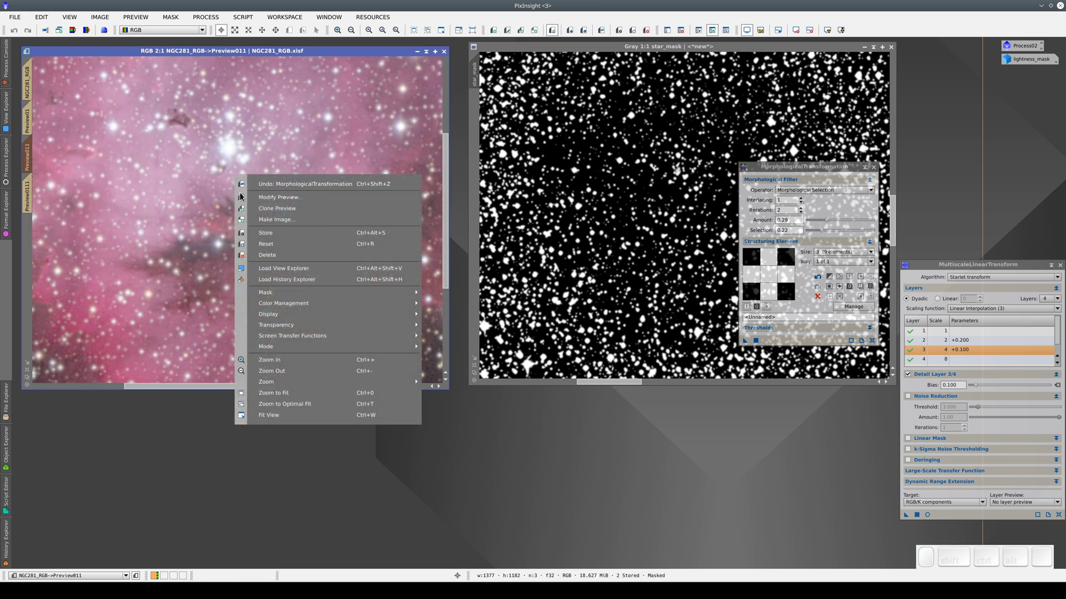
- Confirm in History Explorer that MultiscaleLinearTransform used the inverted ~star_mask
click(269, 283)
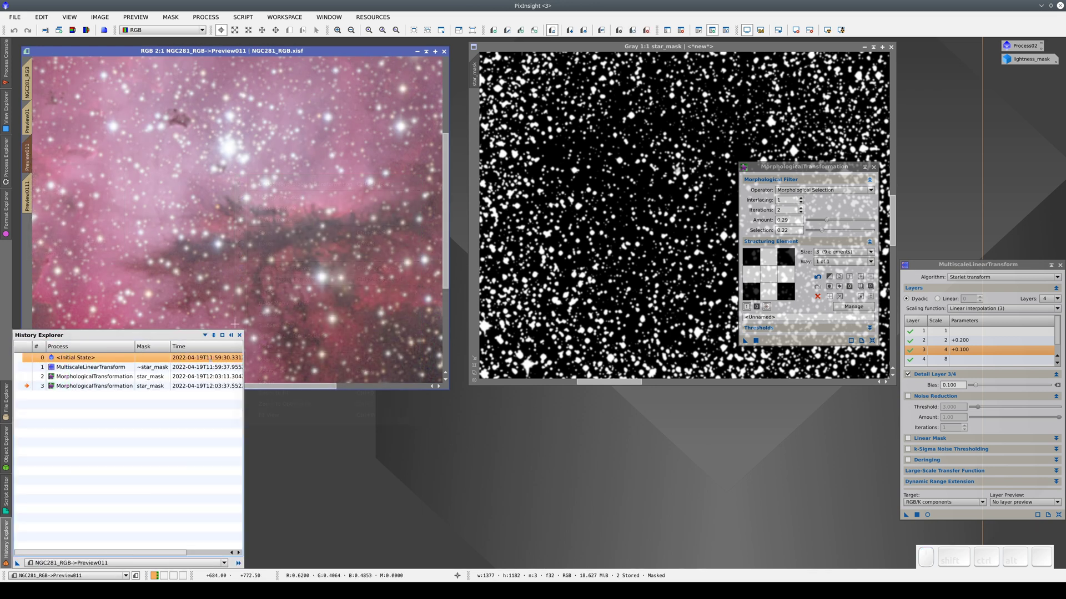
click(76, 372)
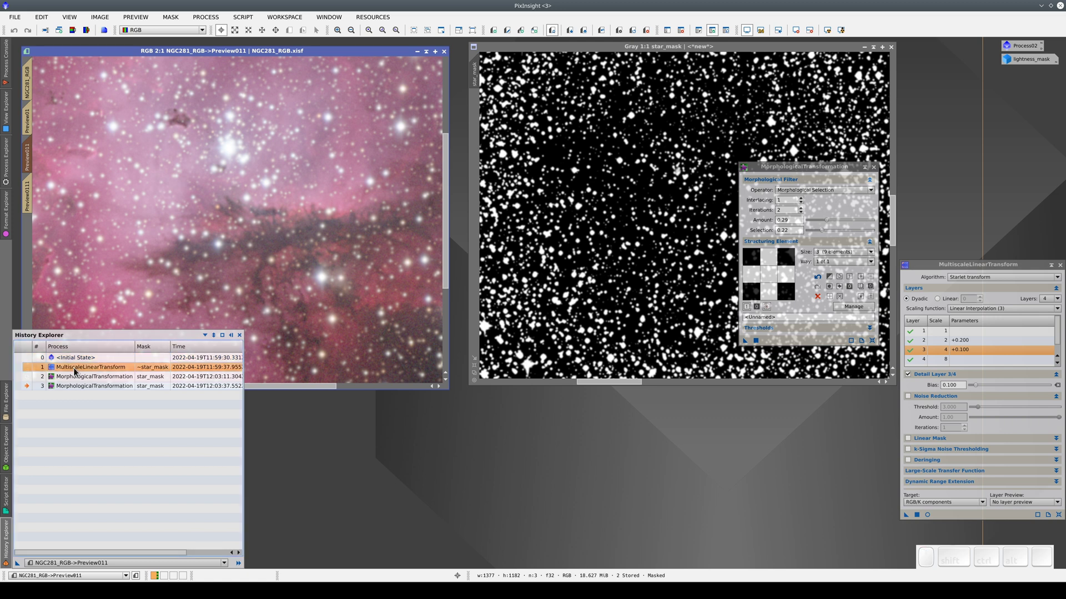
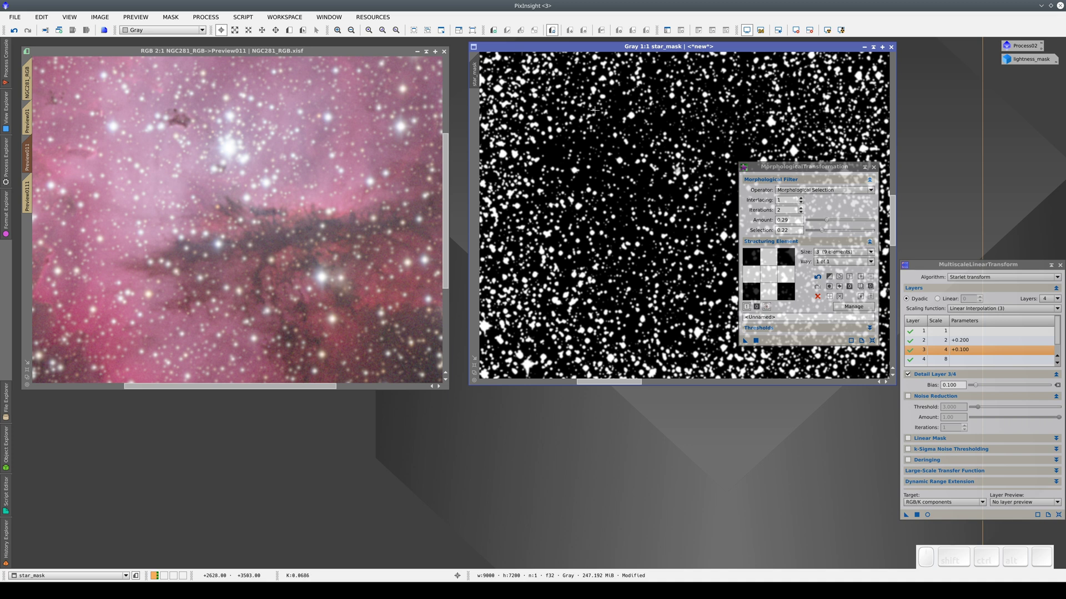
- Revert the star mask to its HistogramTransformation stage via its History Explorer
right_click(597, 115)
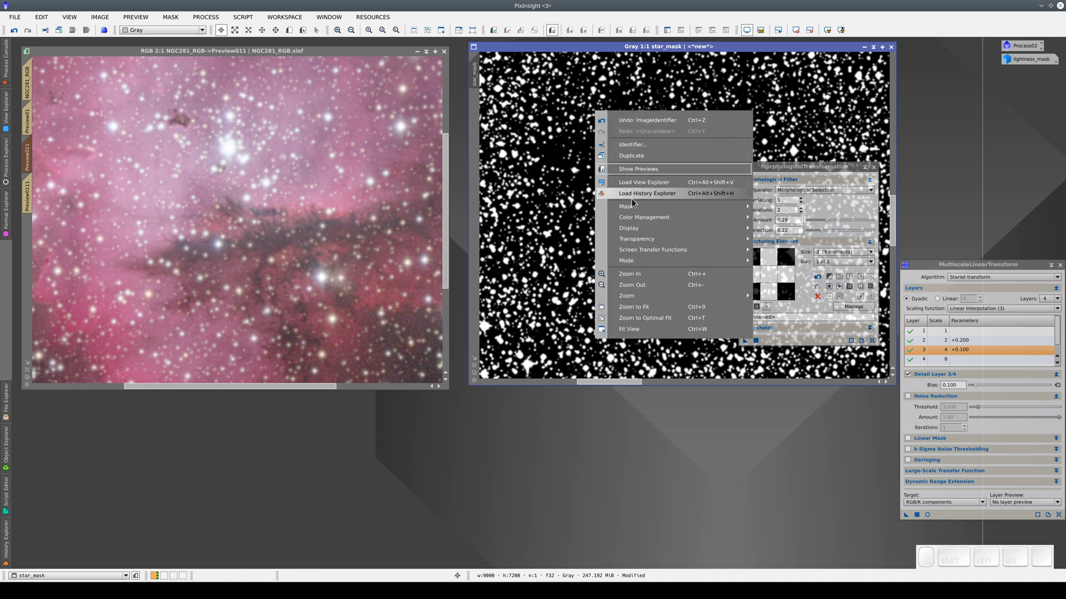
click(636, 200)
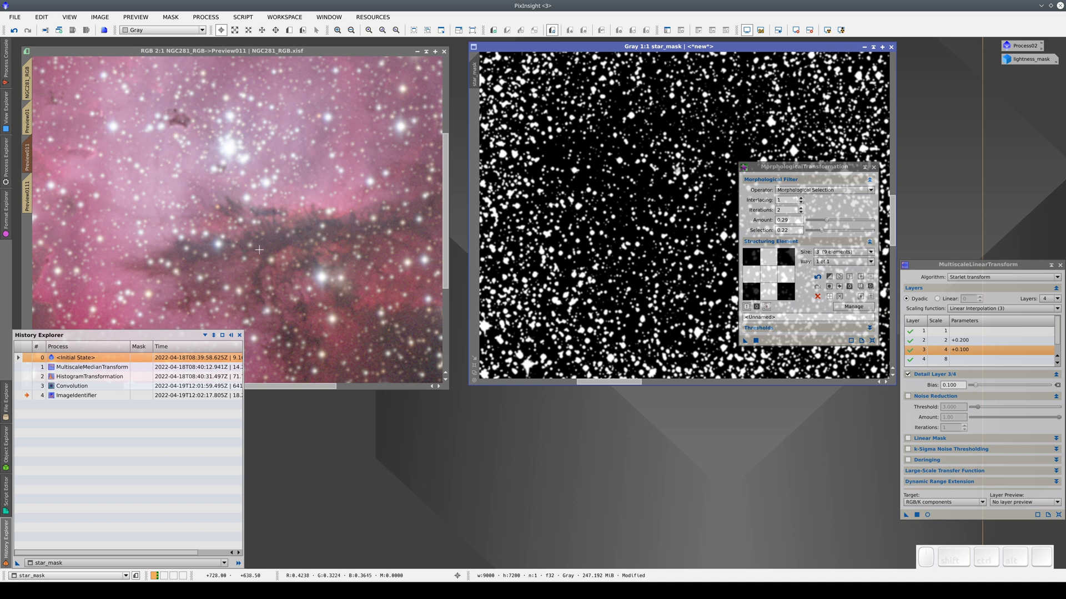
click(29, 381)
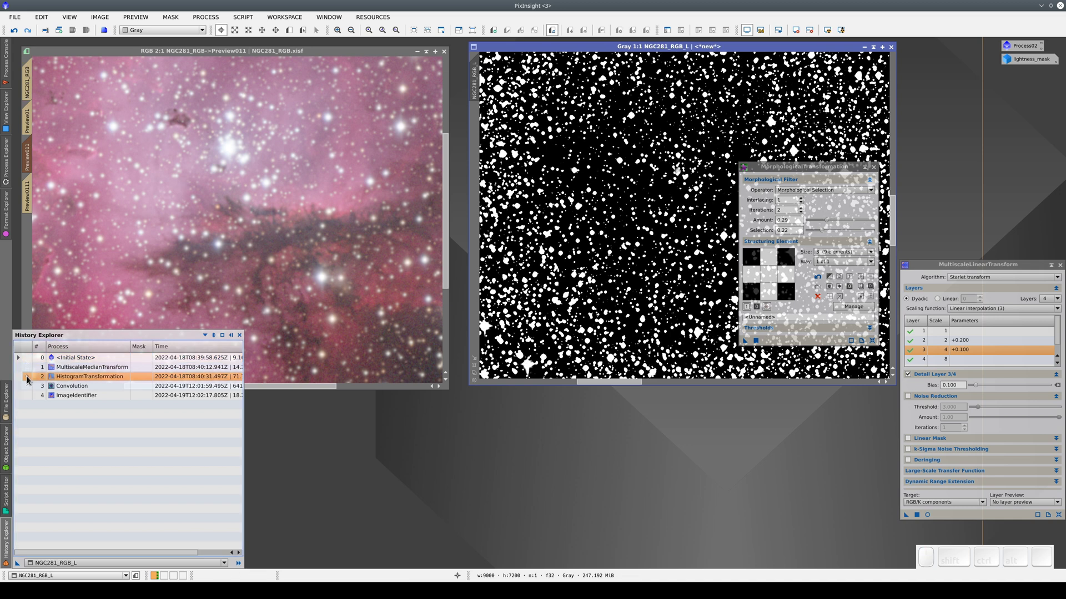
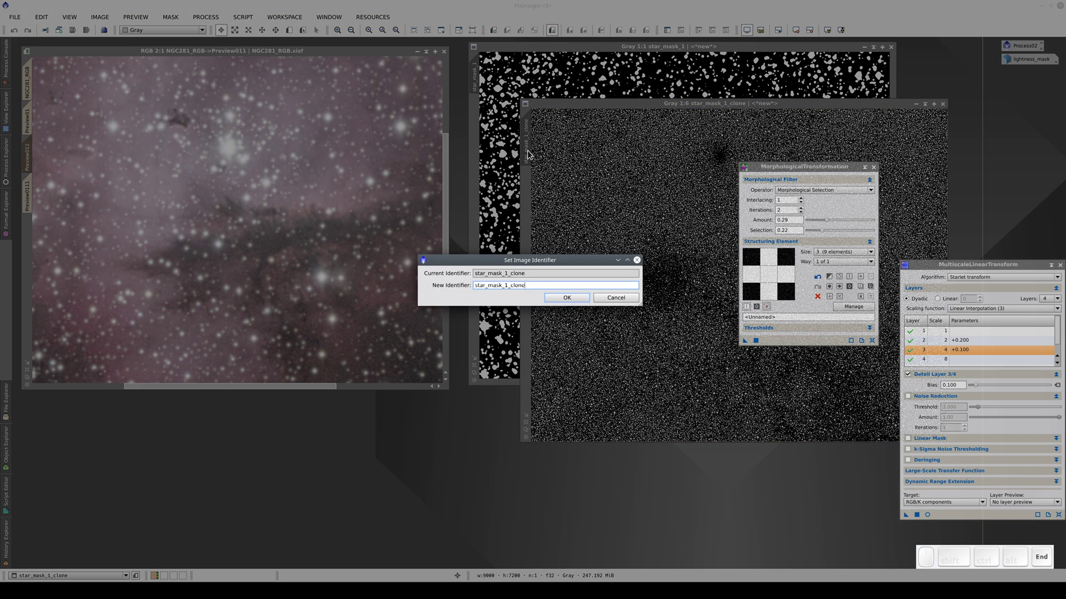
- Rename the cloned mask to star_mask_2 and review the stored Process02 container
key(BackSpace)
key(2)
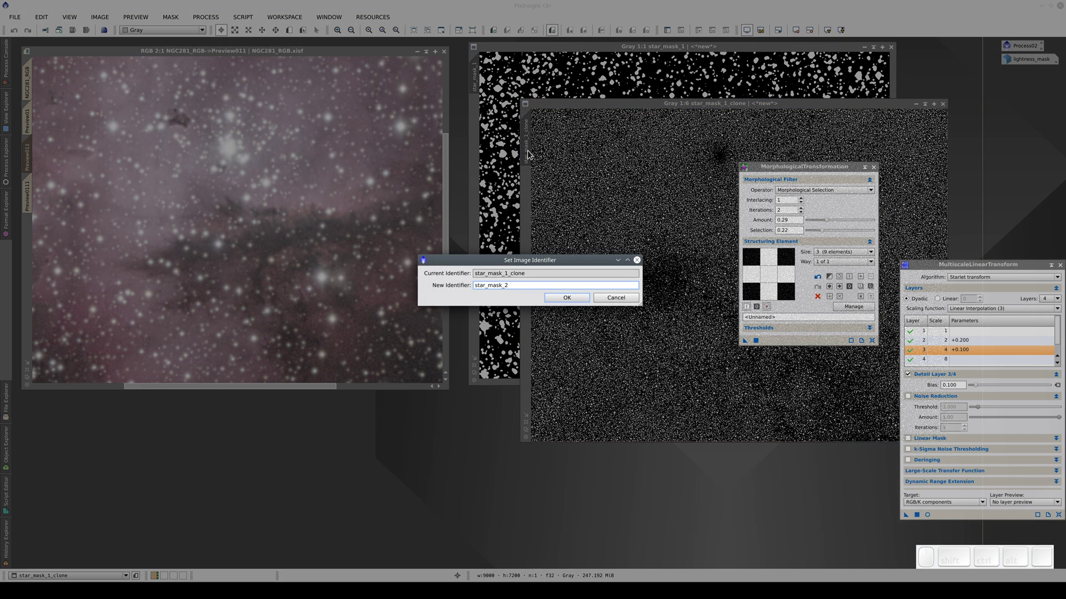
key(Return)
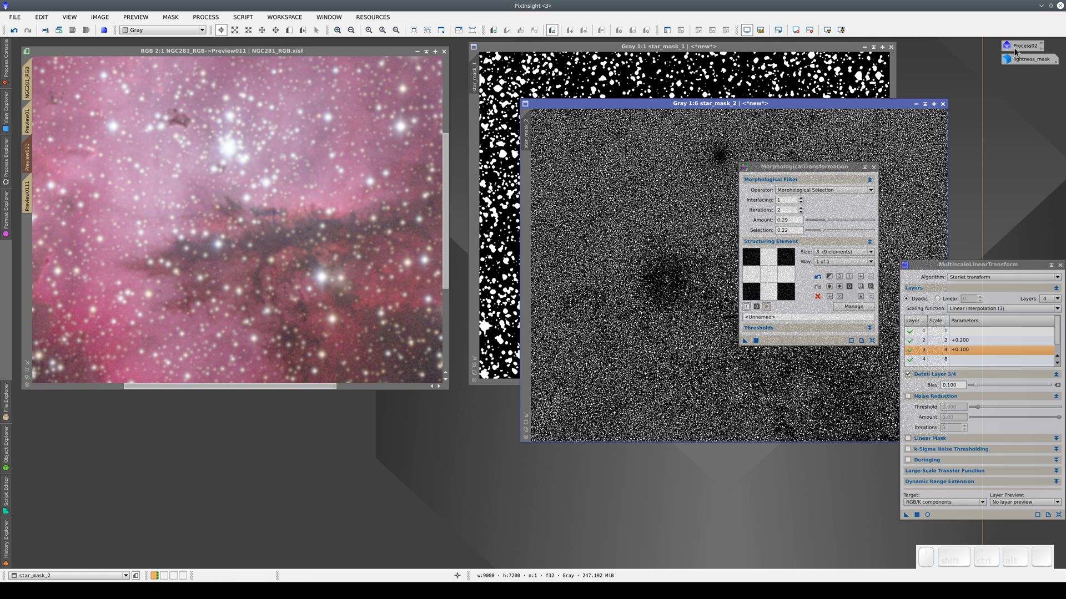
click(1017, 52)
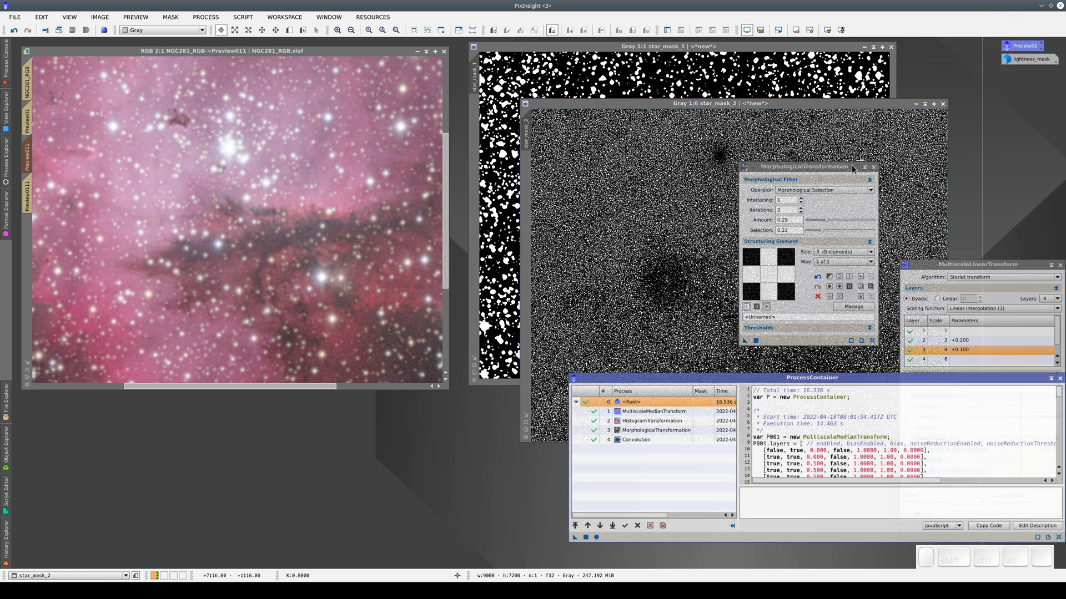
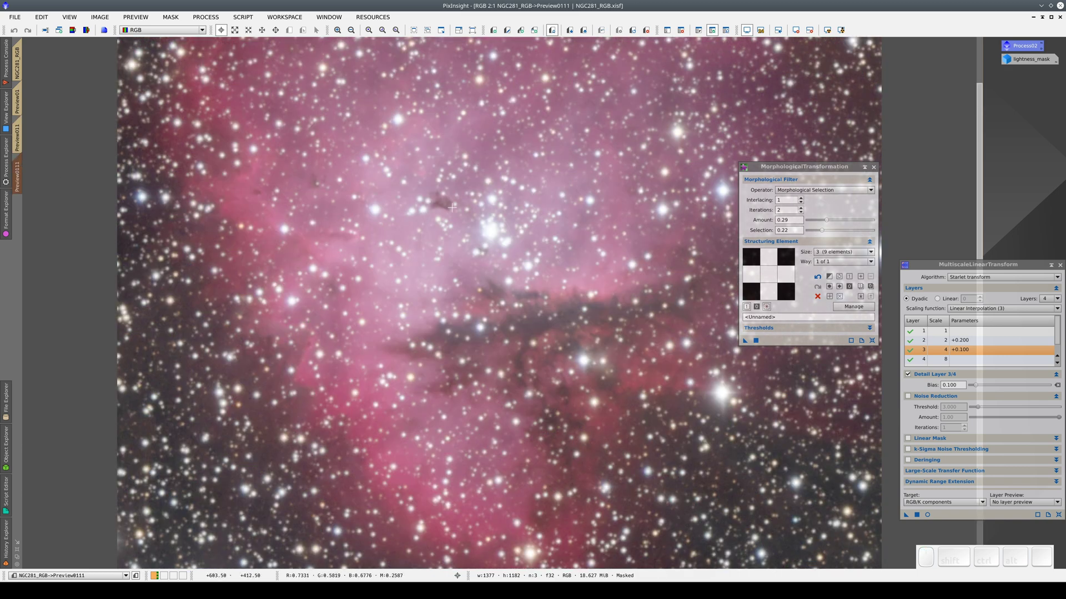
- Assign star_mask_1 as an inverted mask on Preview0111 and toggle the mask overlay to check it
click(675, 33)
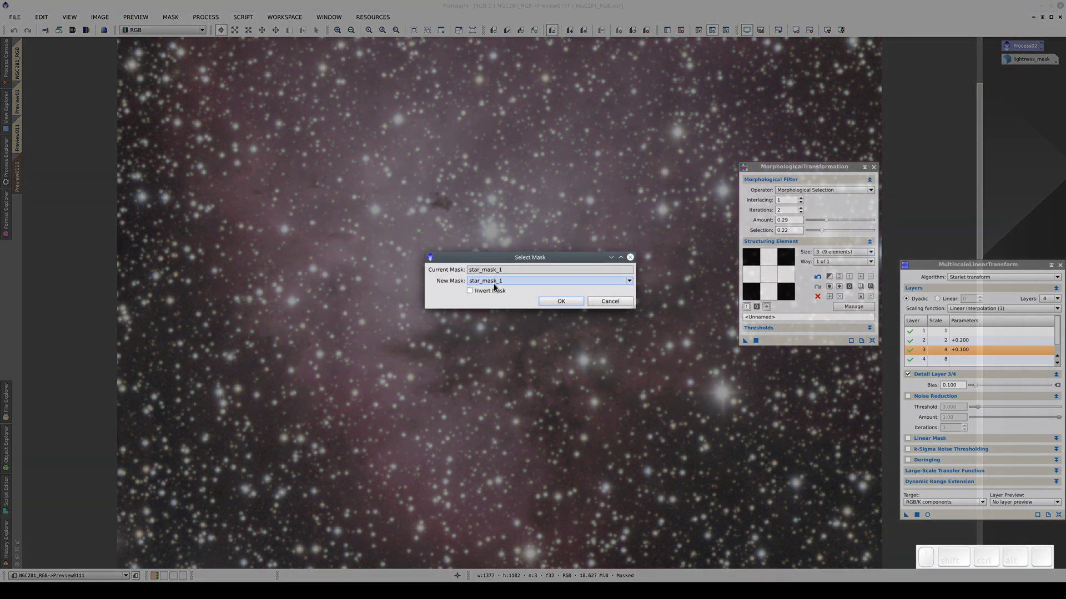
click(476, 292)
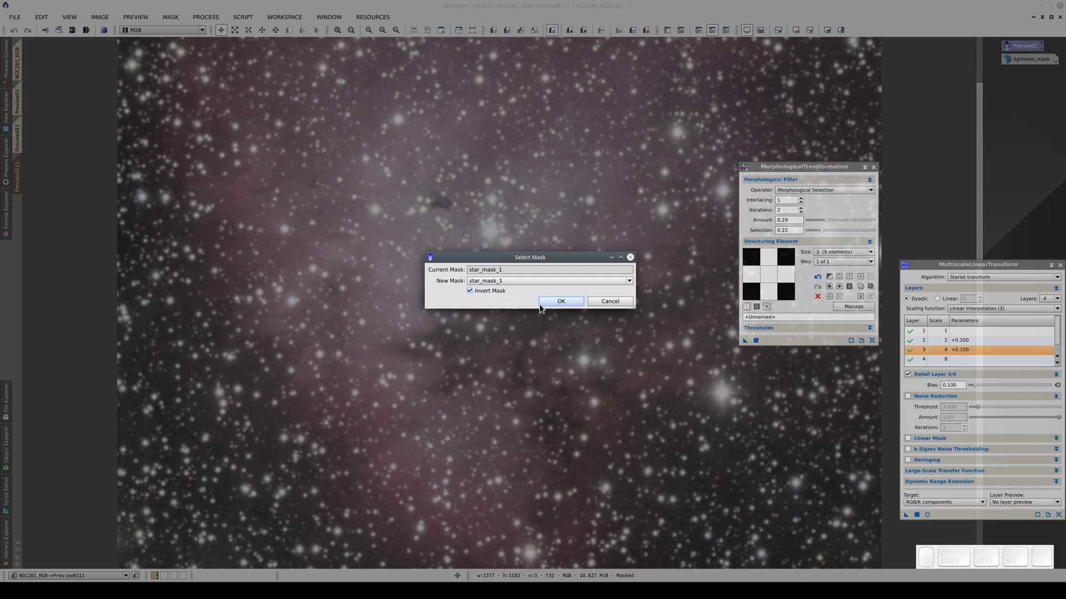
click(573, 301)
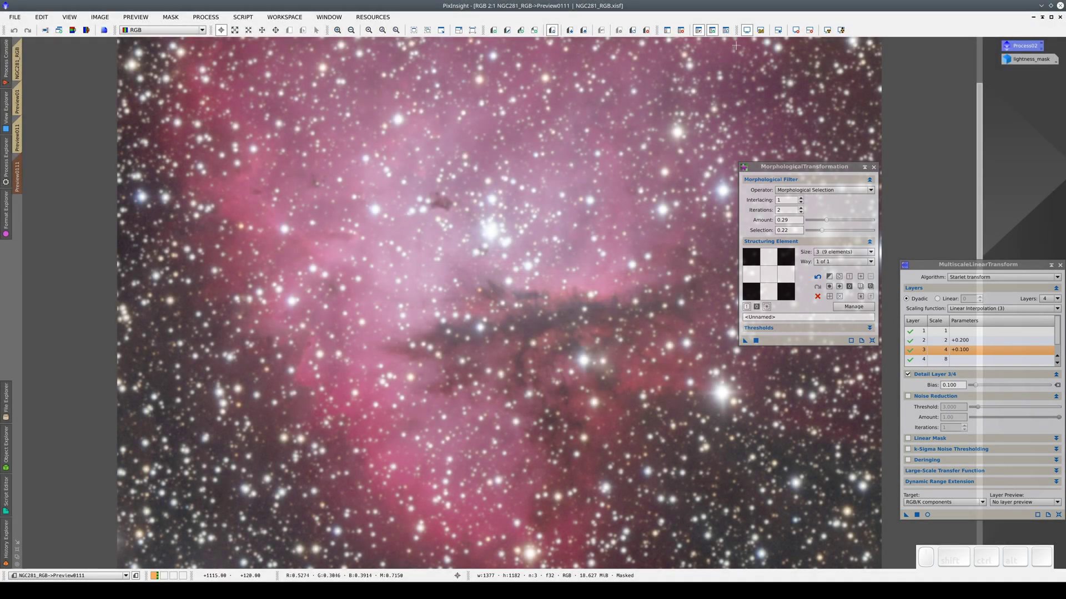
click(731, 30)
click(731, 30)
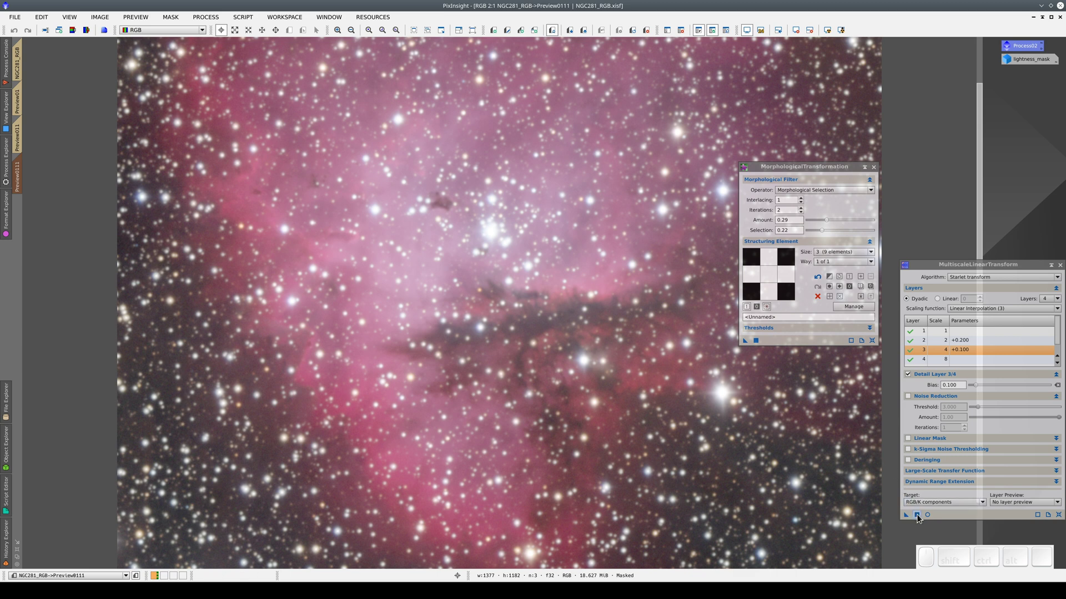
- Run the multiscale sharpening, then swap the preview's inverted mask to star_mask_2 and store its processed state
click(919, 518)
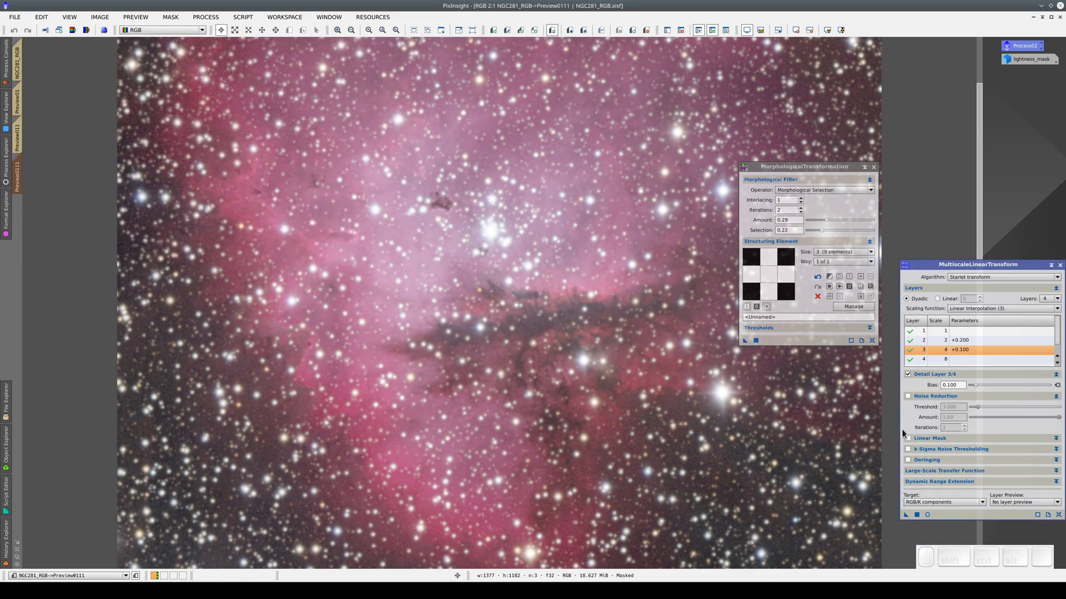
click(624, 31)
drag(616, 32, 665, 50)
click(509, 282)
click(513, 317)
click(564, 302)
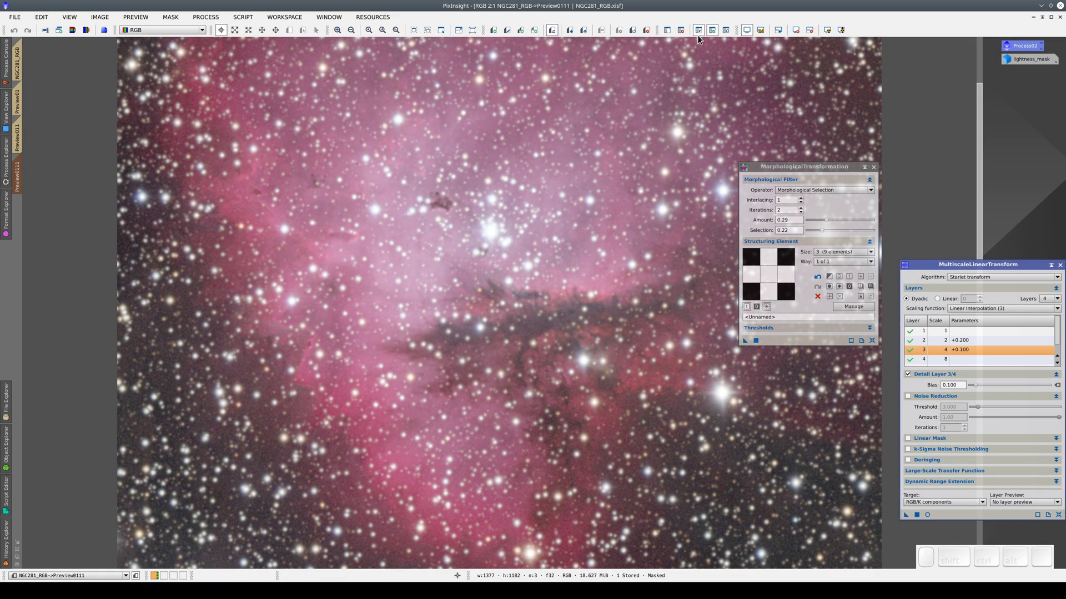
click(704, 31)
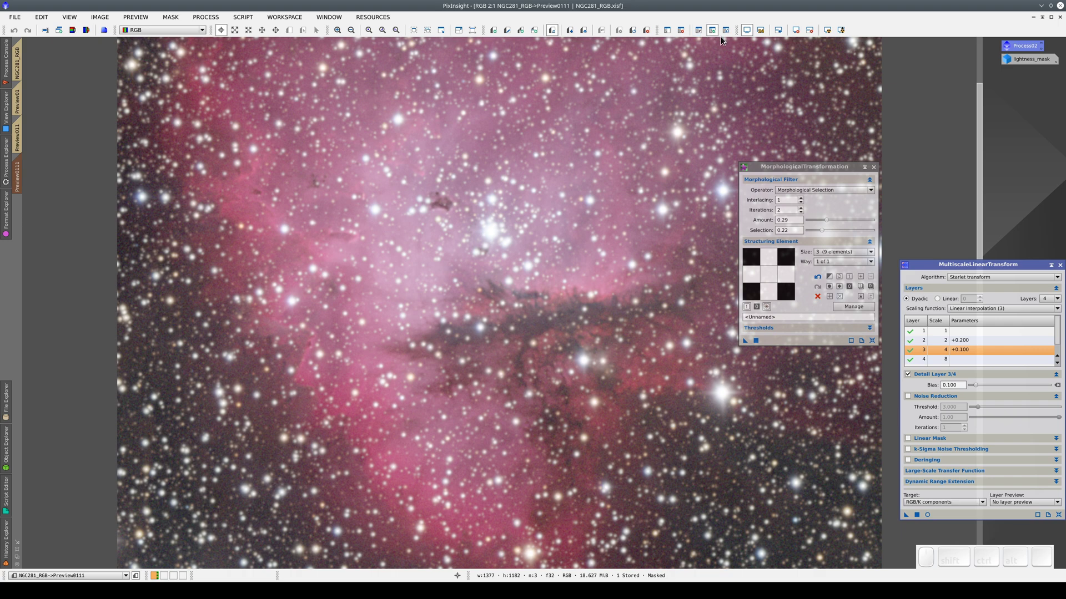
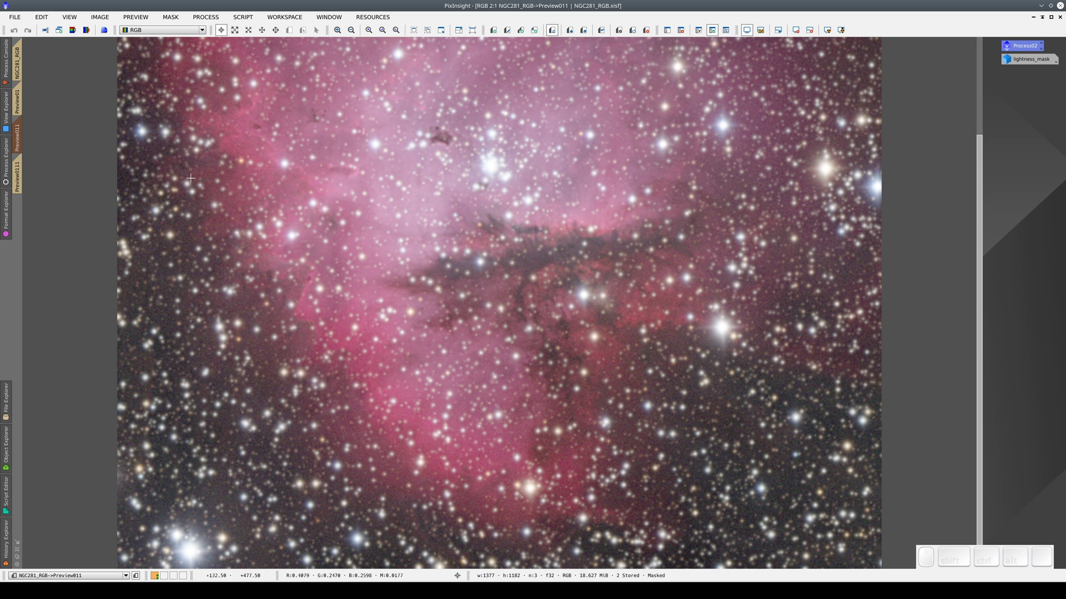
- Load Preview011's History Explorer and select its first MorphologicalTransformation entry
right_click(211, 186)
click(238, 292)
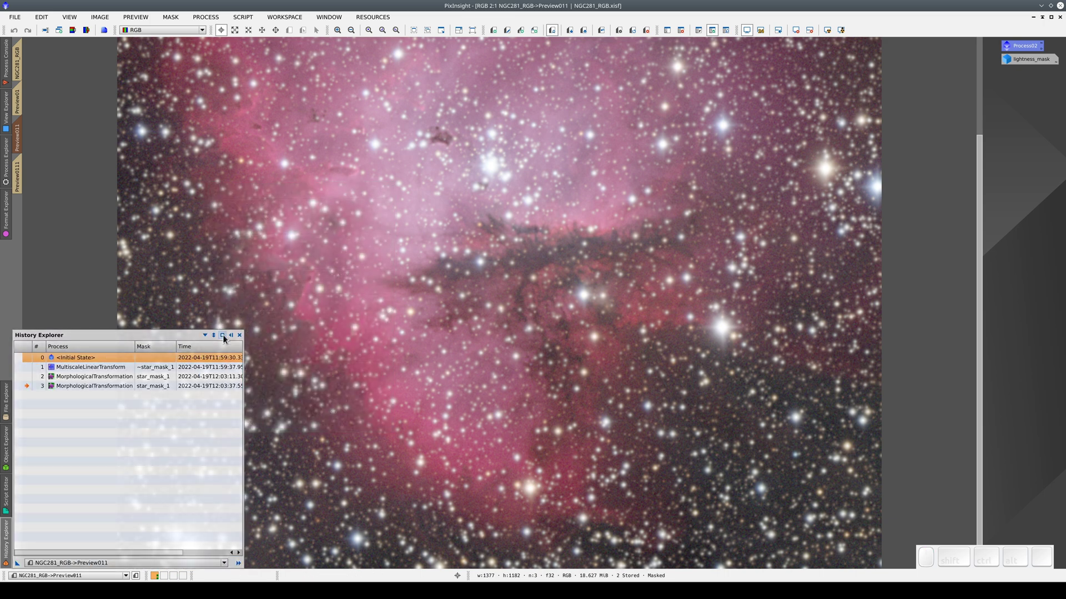
click(226, 339)
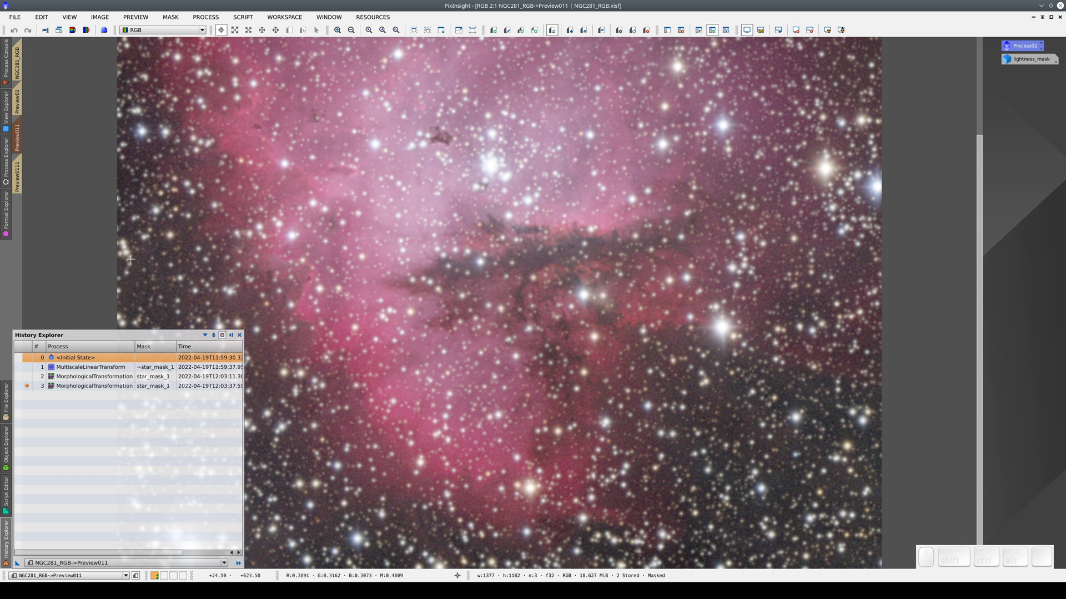
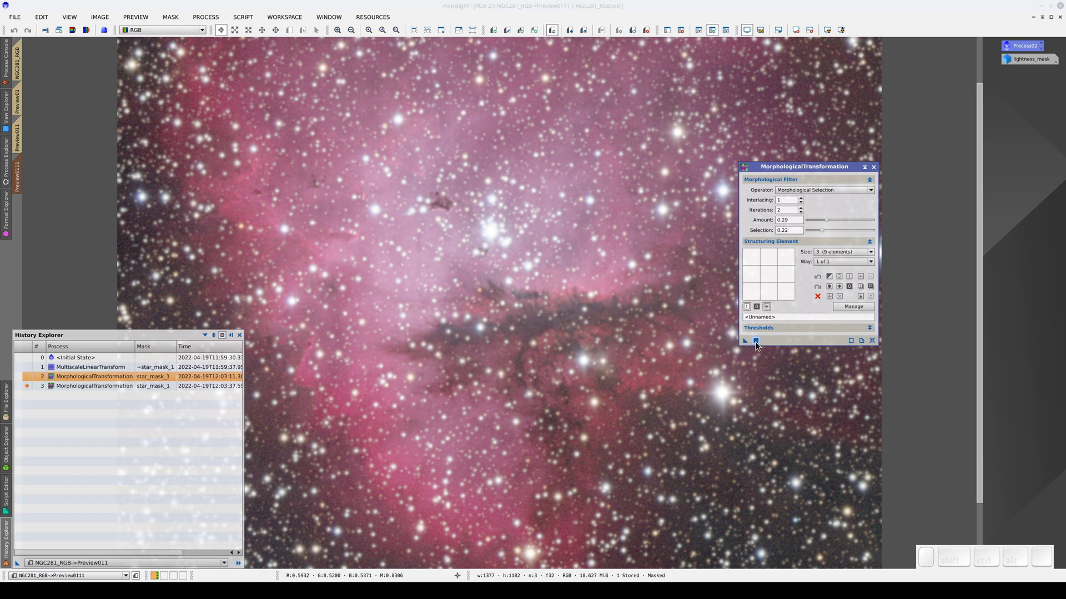
- Load history item 3's MorphologicalTransformation settings (amount 0.29, selection 0.22, star element) and close the tool
click(621, 38)
click(84, 390)
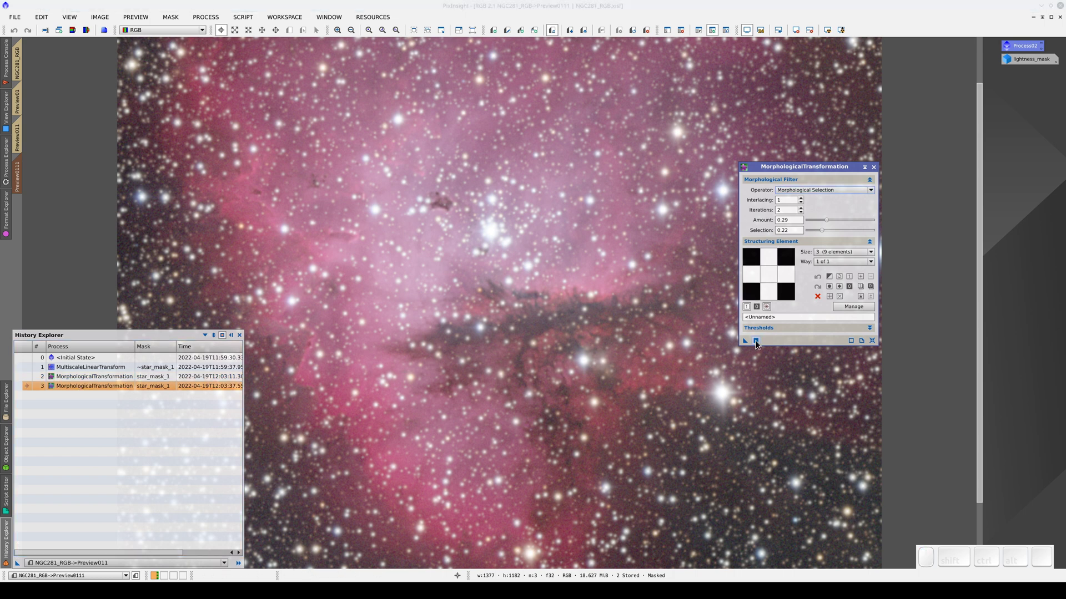
click(757, 345)
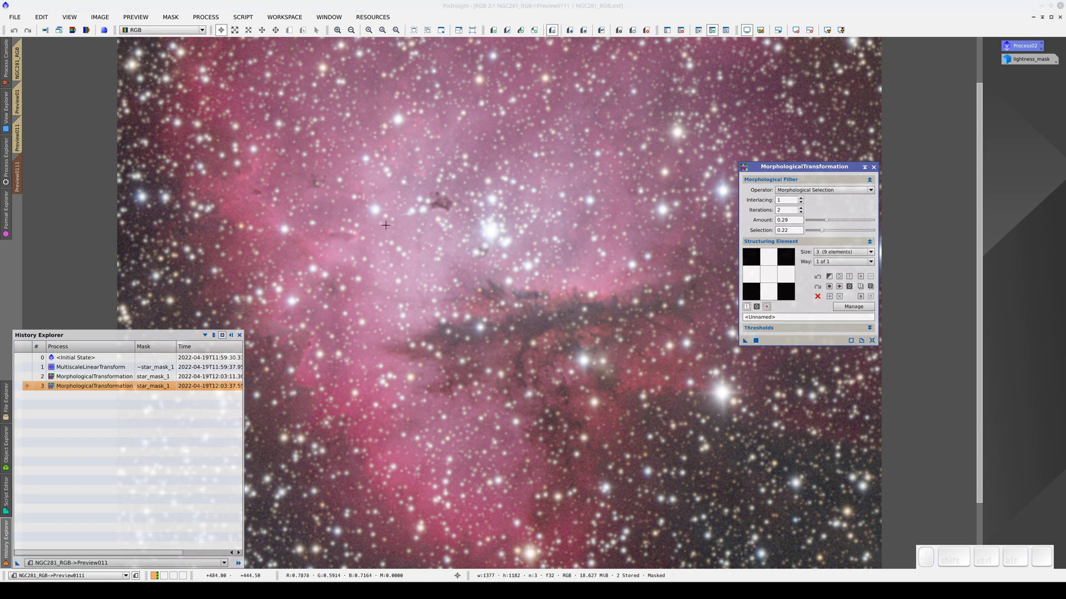
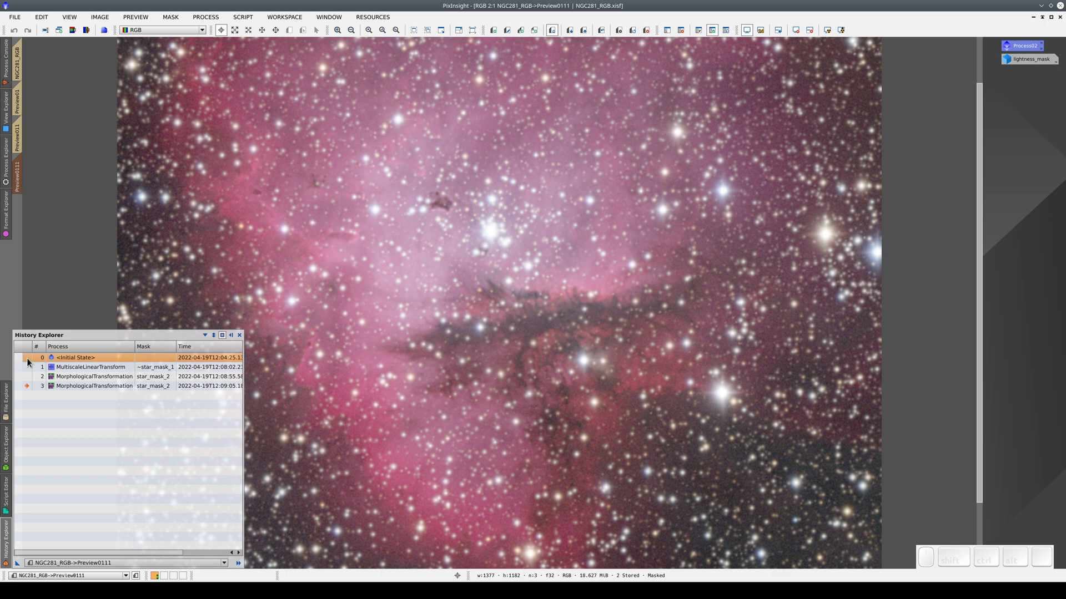
- Step through history states to compare the preview before and after sharpening, then bring star_mask_1 to the front
click(29, 363)
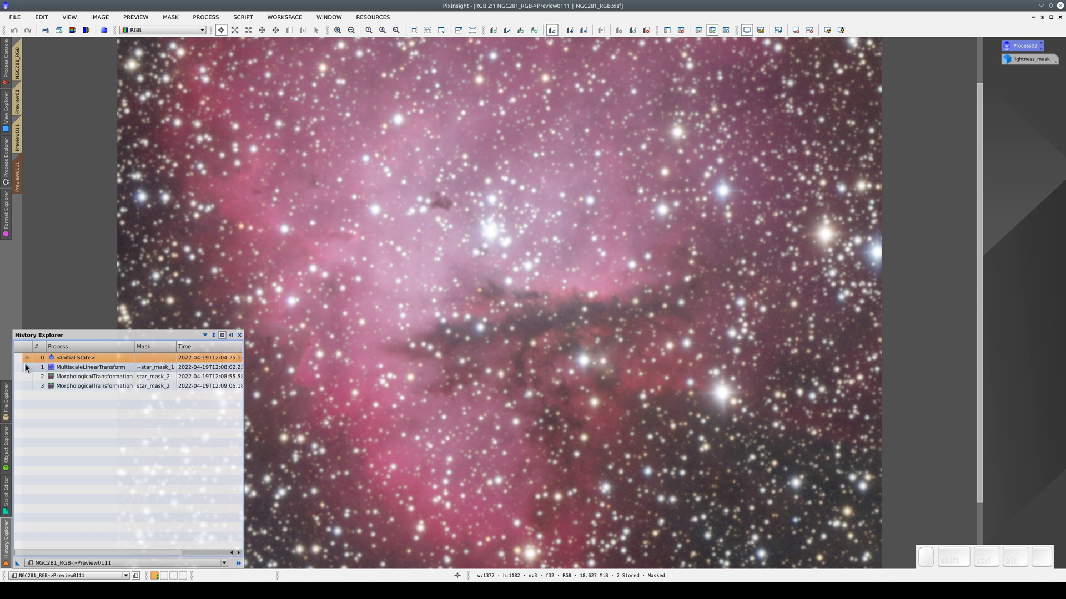
click(27, 374)
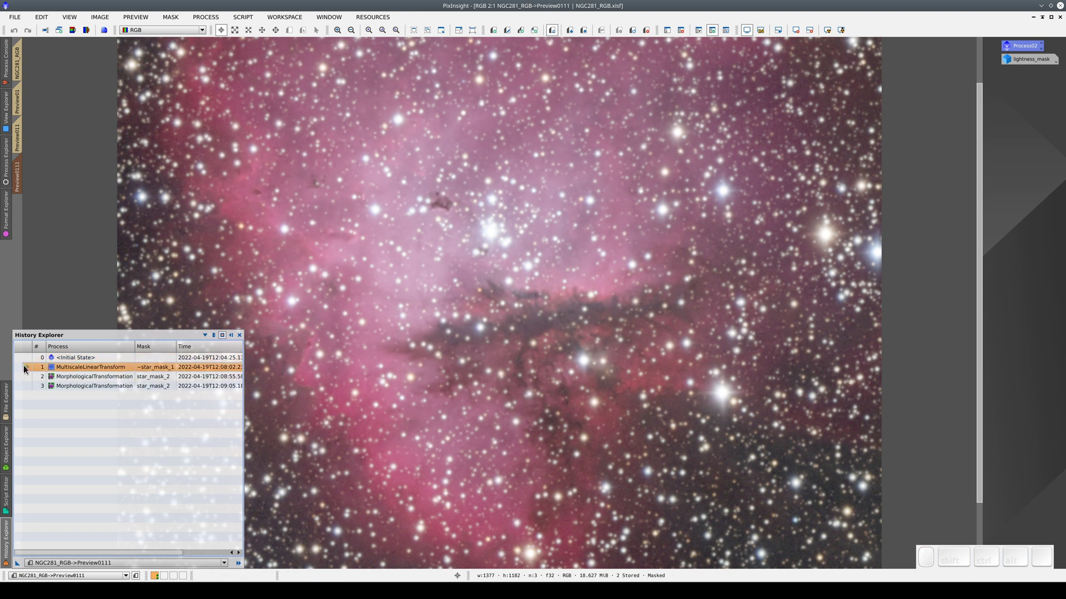
click(32, 361)
click(33, 368)
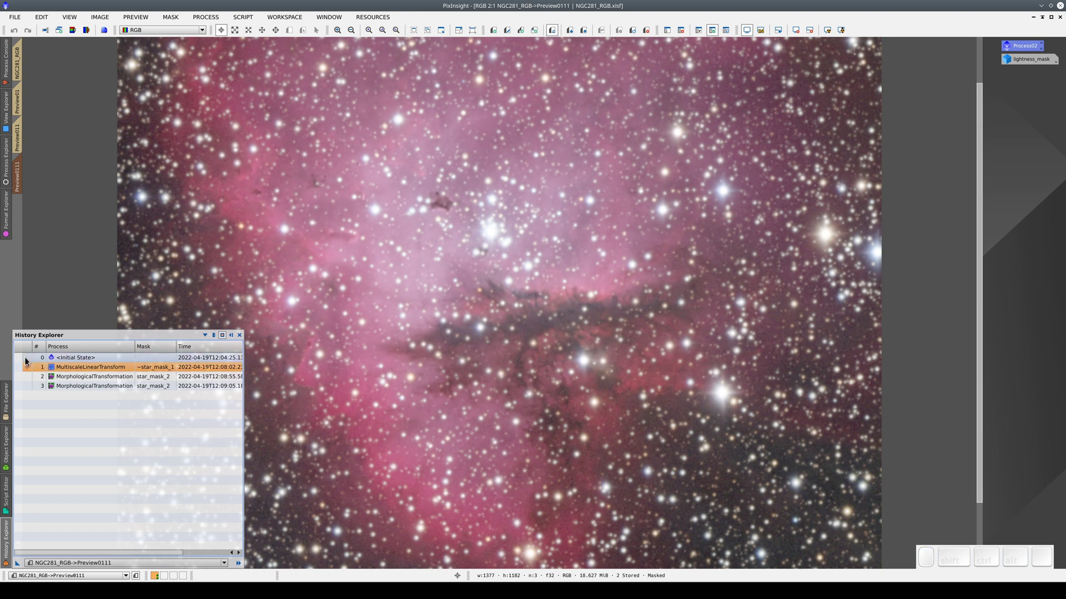
click(31, 360)
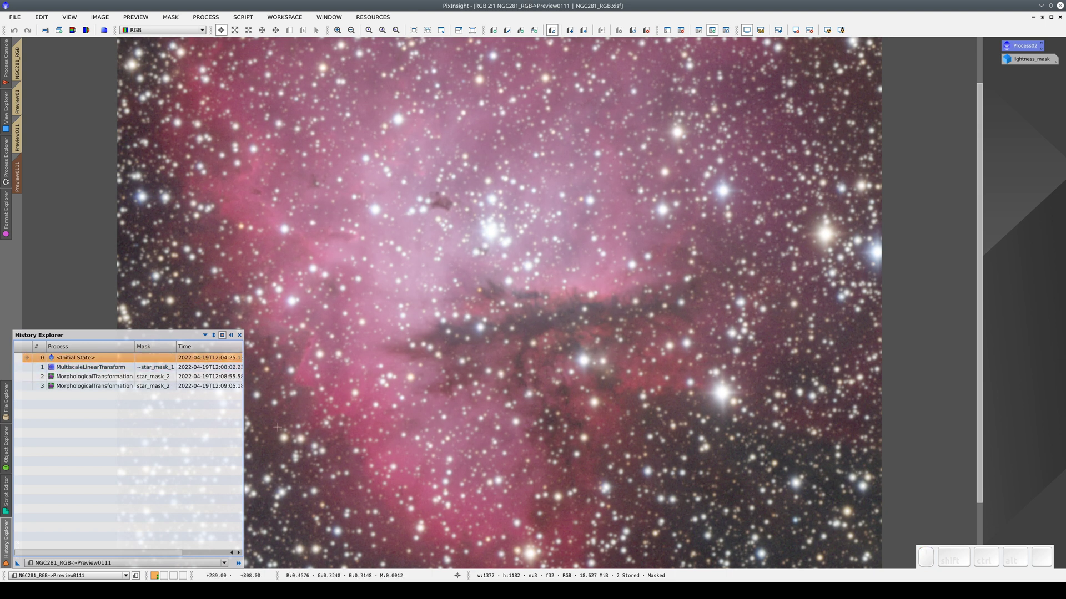
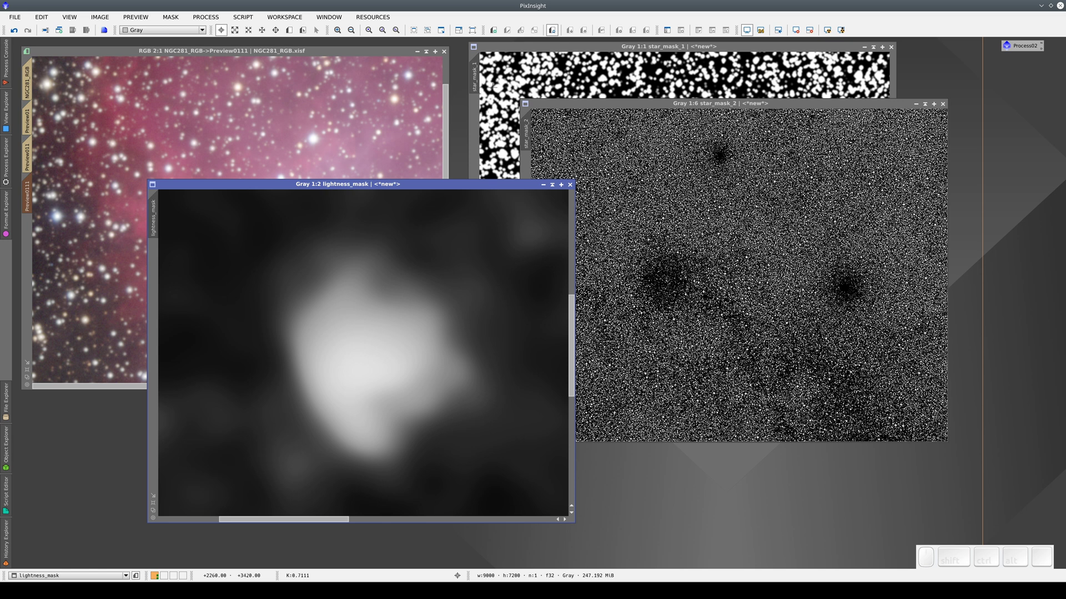
click(580, 53)
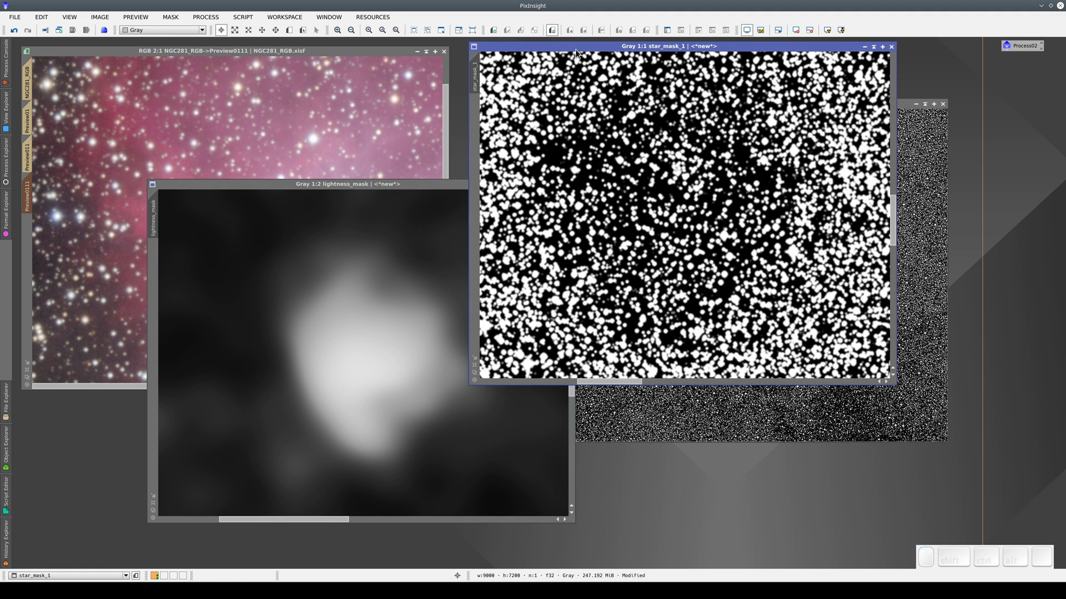
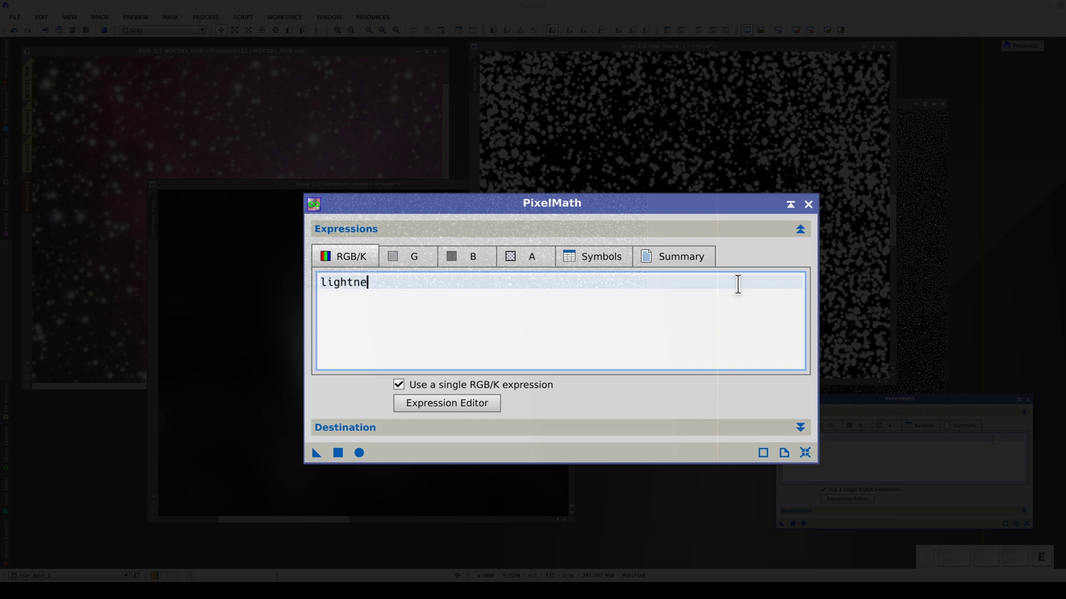
- Continue the PixelMath expression 'lightness_mask *' in the RGB/K field
key(shift+space)
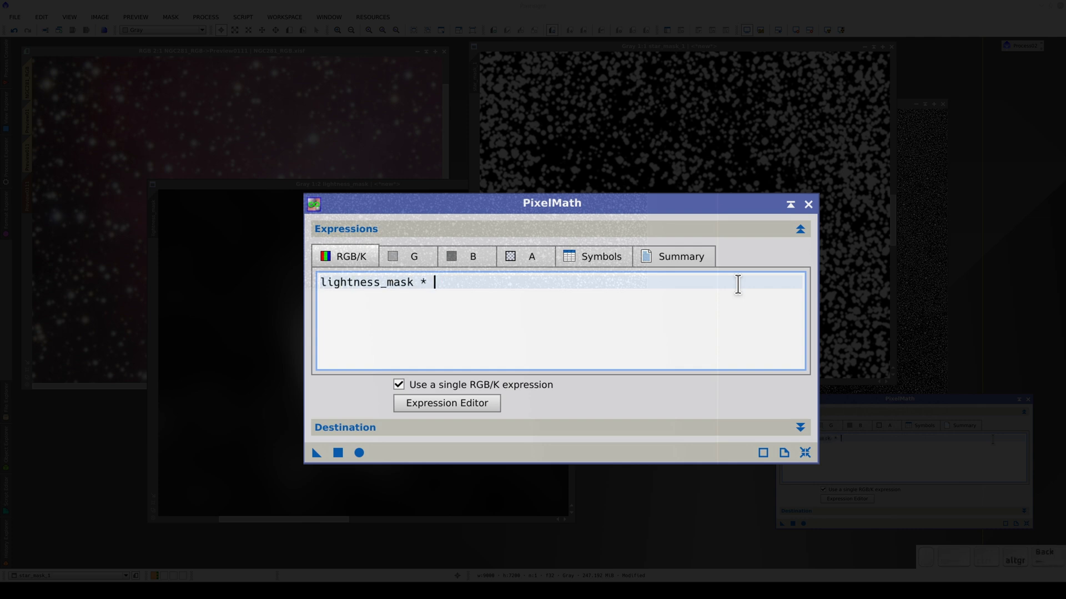
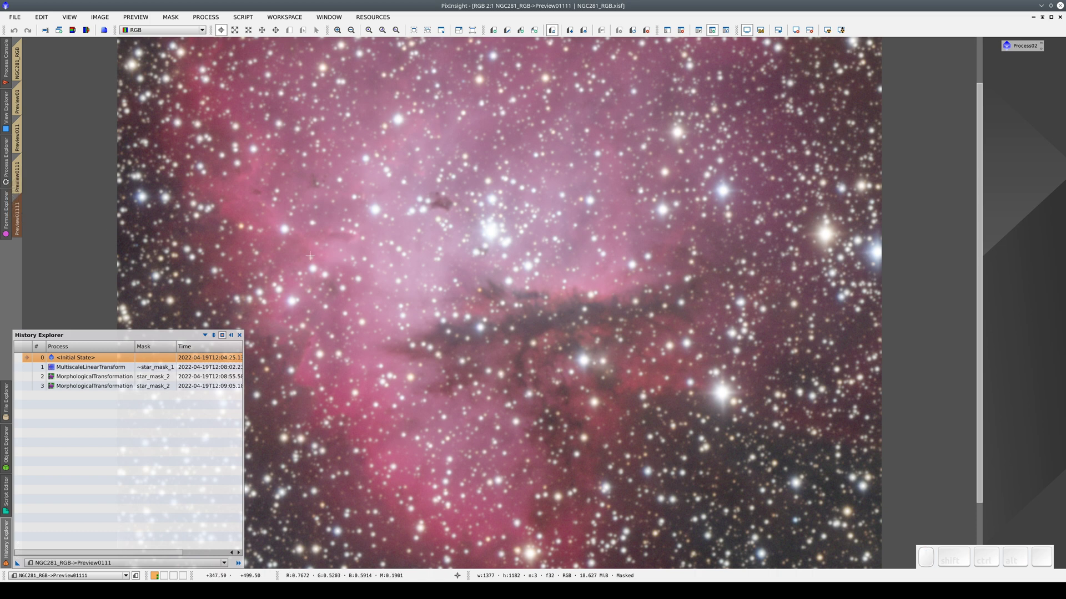
- Select star_mask_1 as the image mask for the new preview
click(672, 36)
click(487, 286)
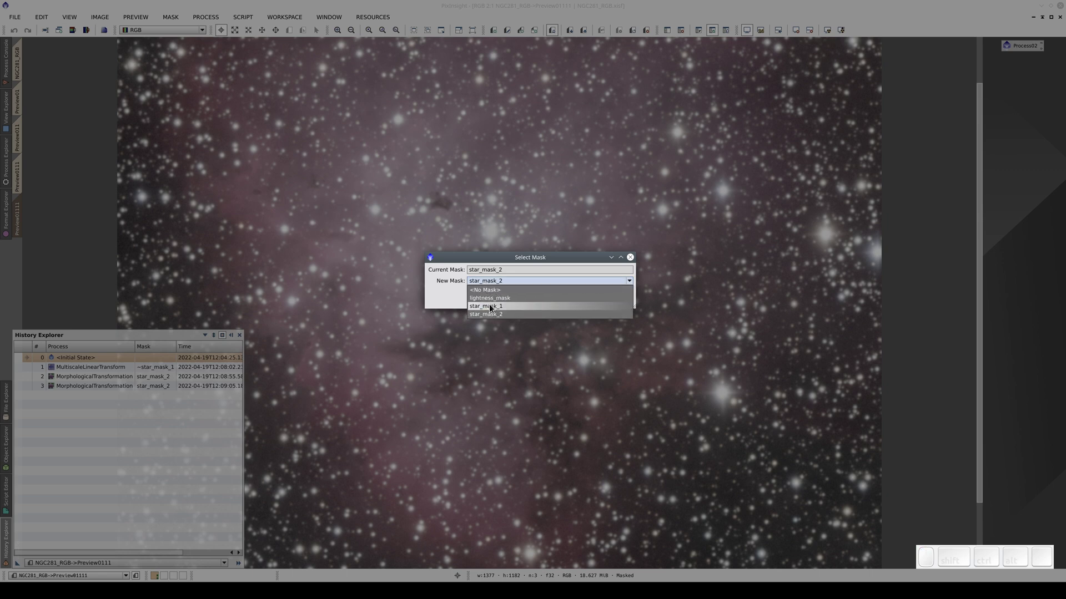
click(492, 309)
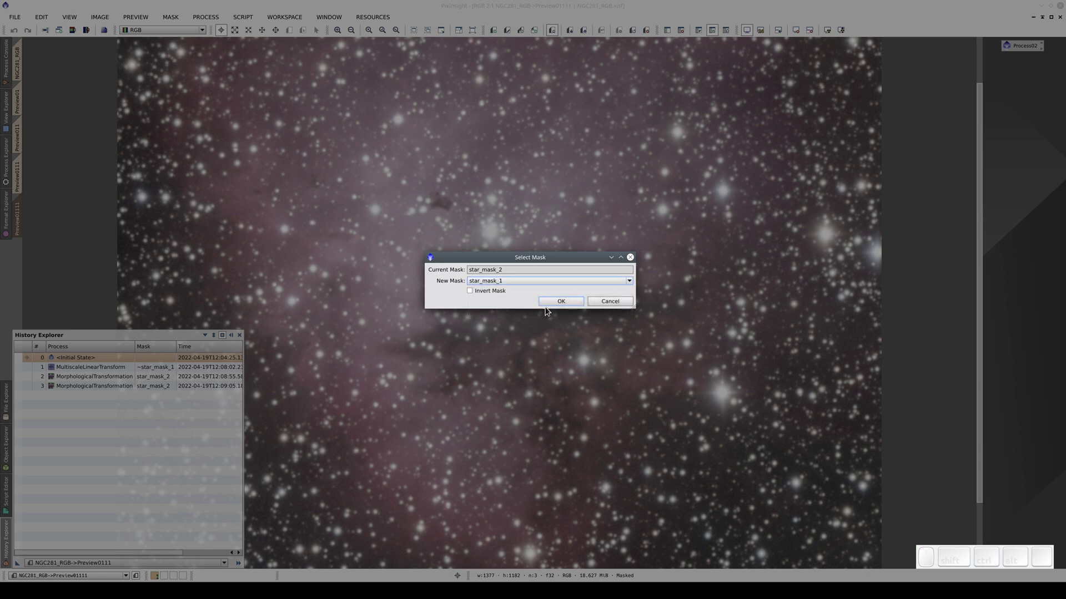
click(556, 301)
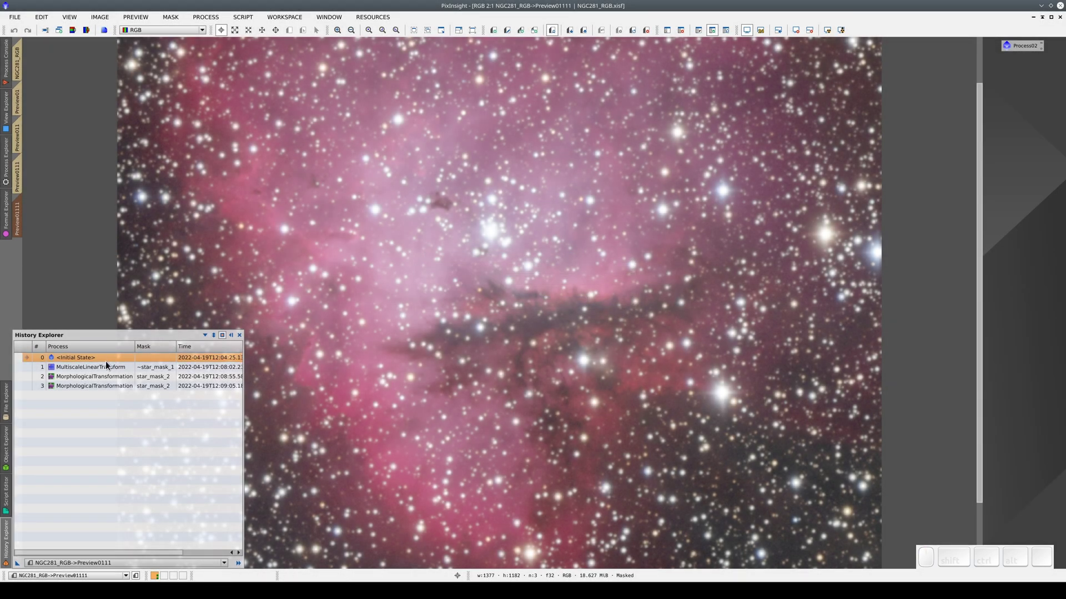
- Reload the sharpening step from history, check the mask overlay and execute MultiscaleLinearTransform on Preview01111
click(95, 374)
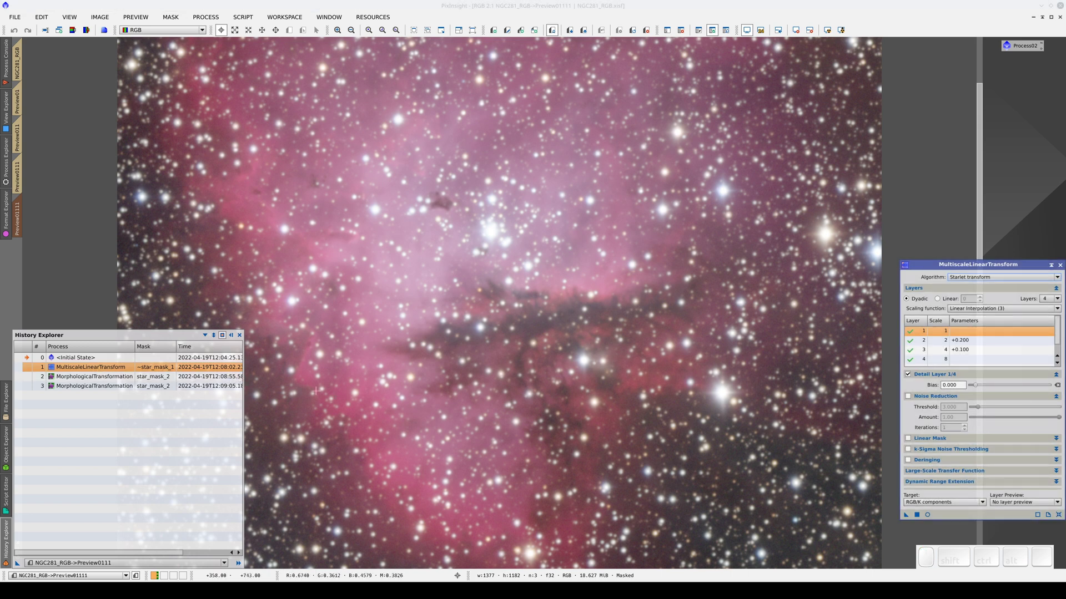
click(731, 32)
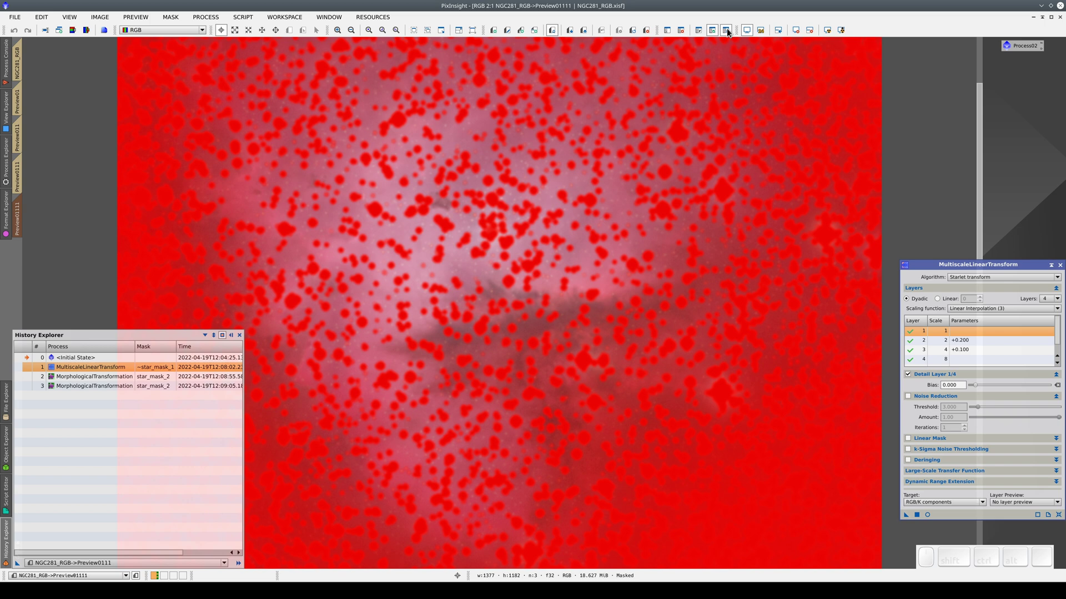
click(732, 31)
click(732, 31)
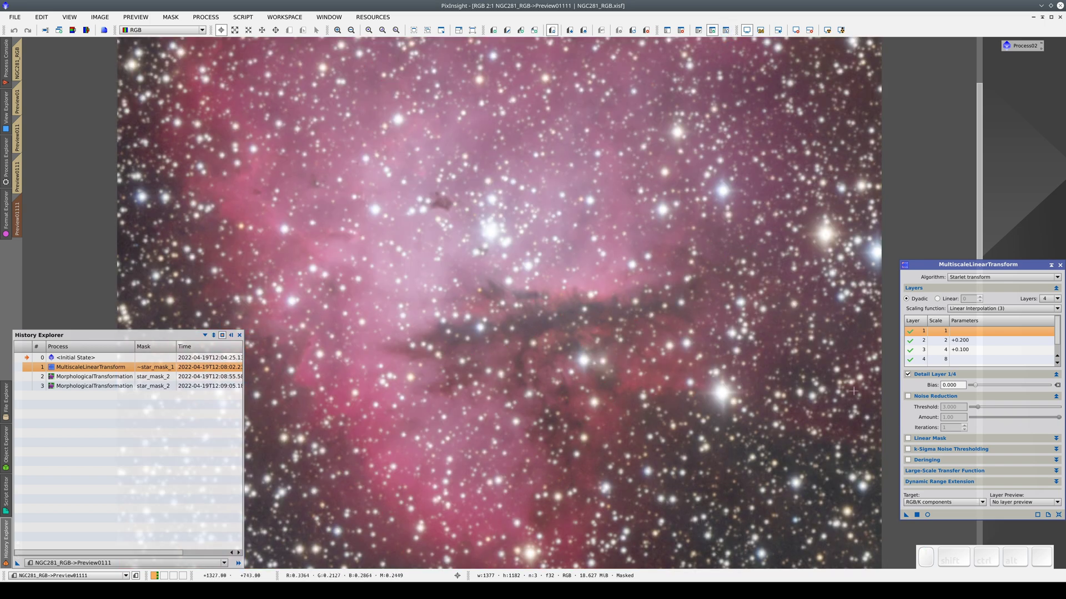
click(924, 519)
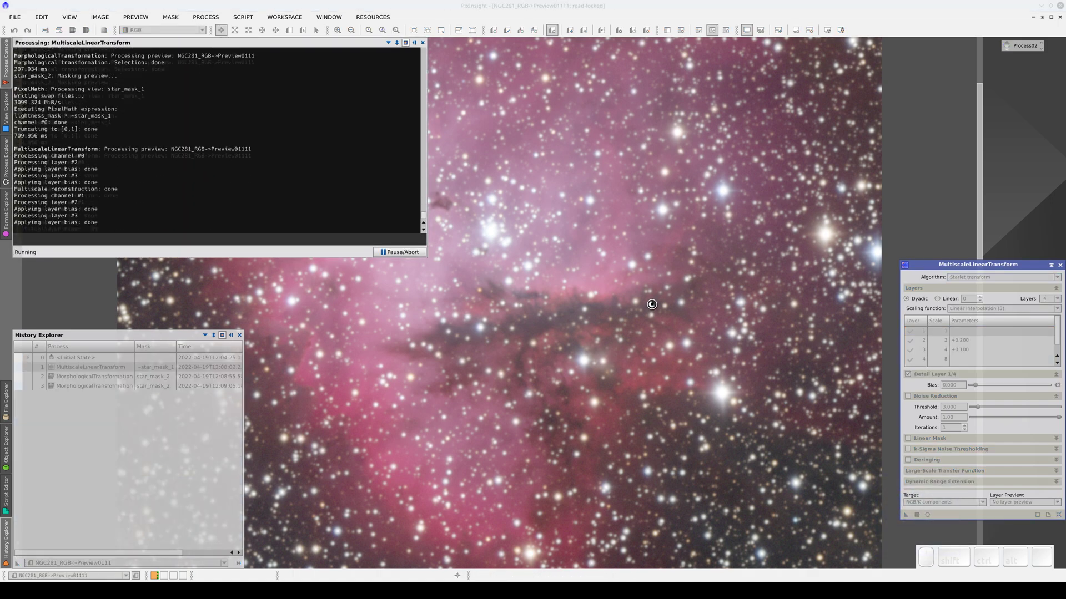
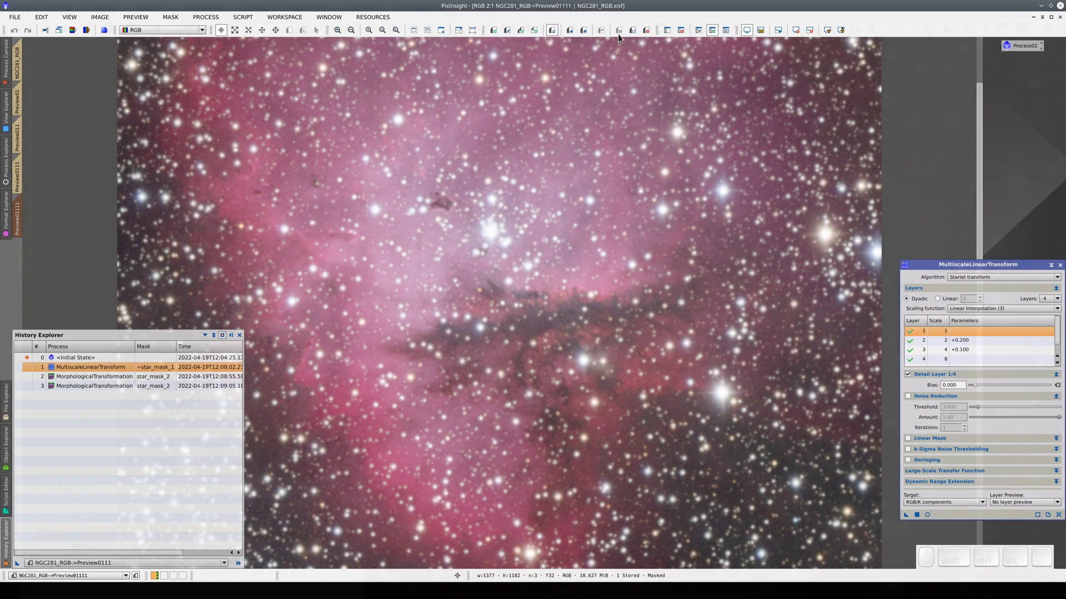
click(672, 34)
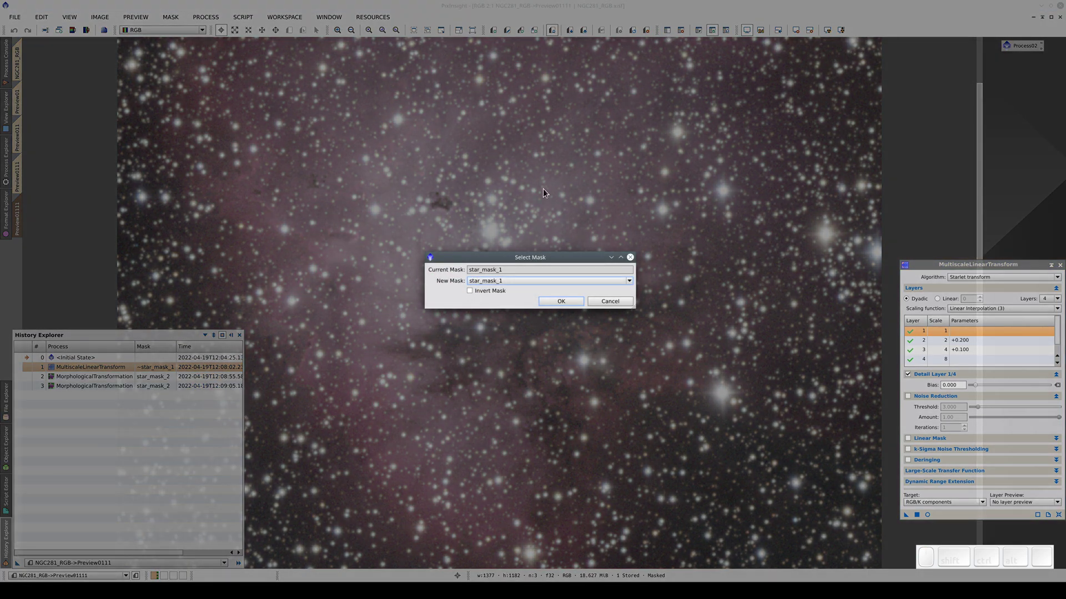
click(522, 284)
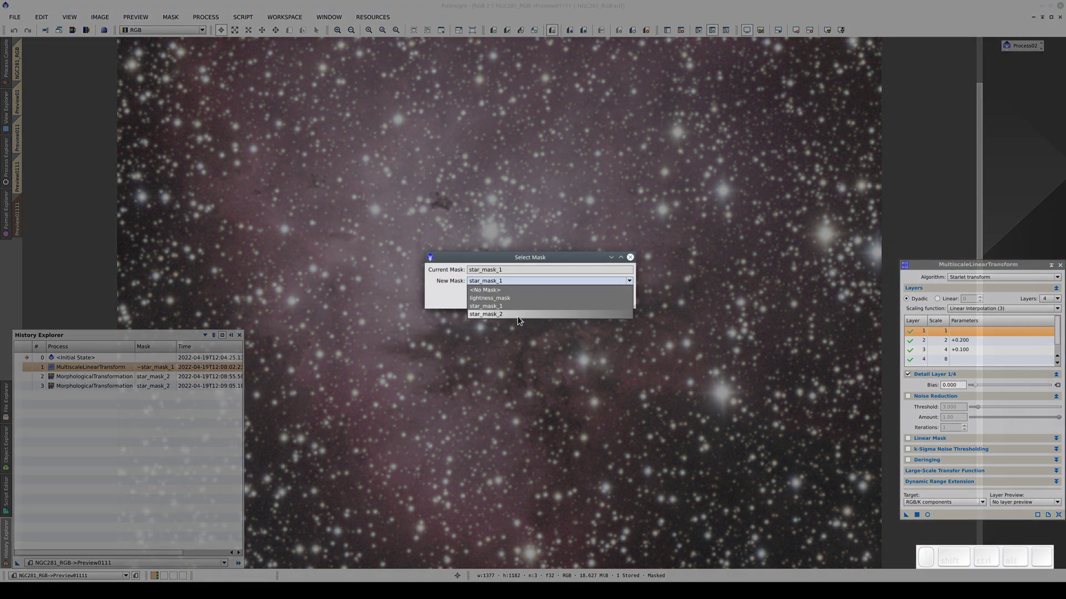
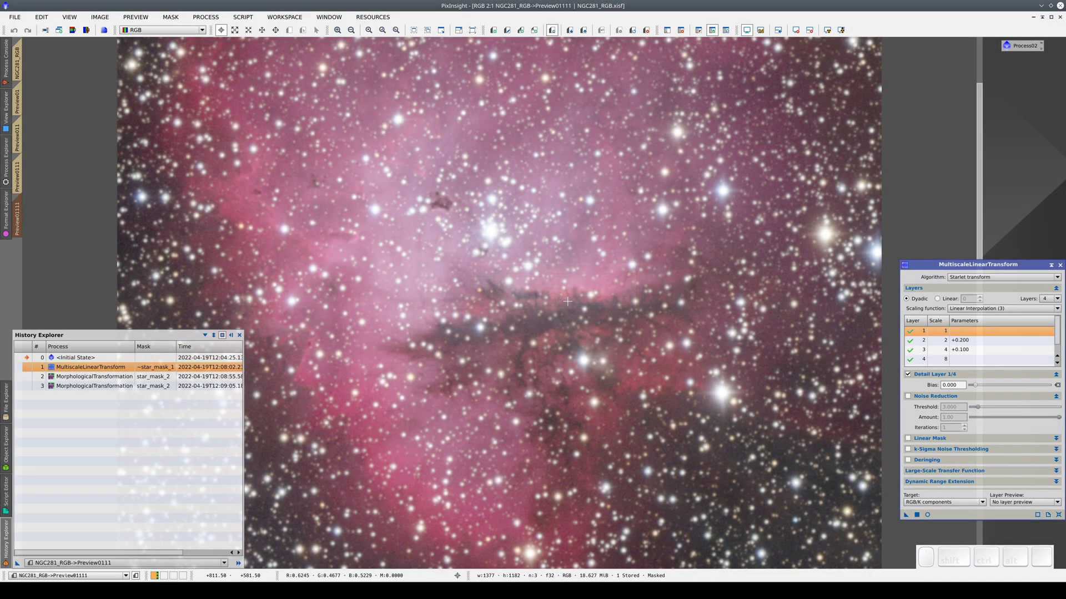
click(733, 34)
click(733, 34)
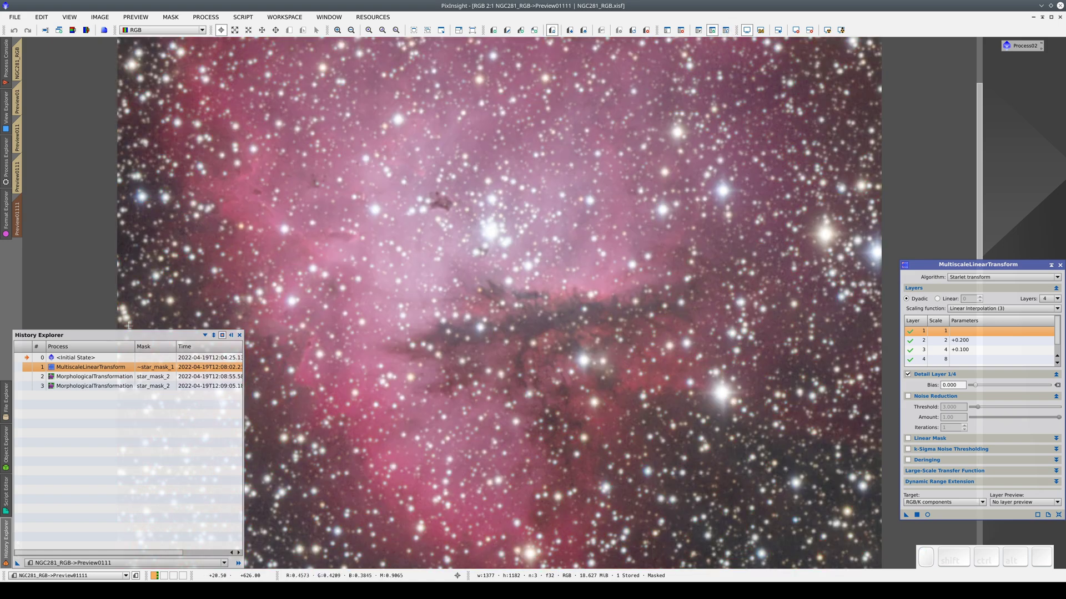
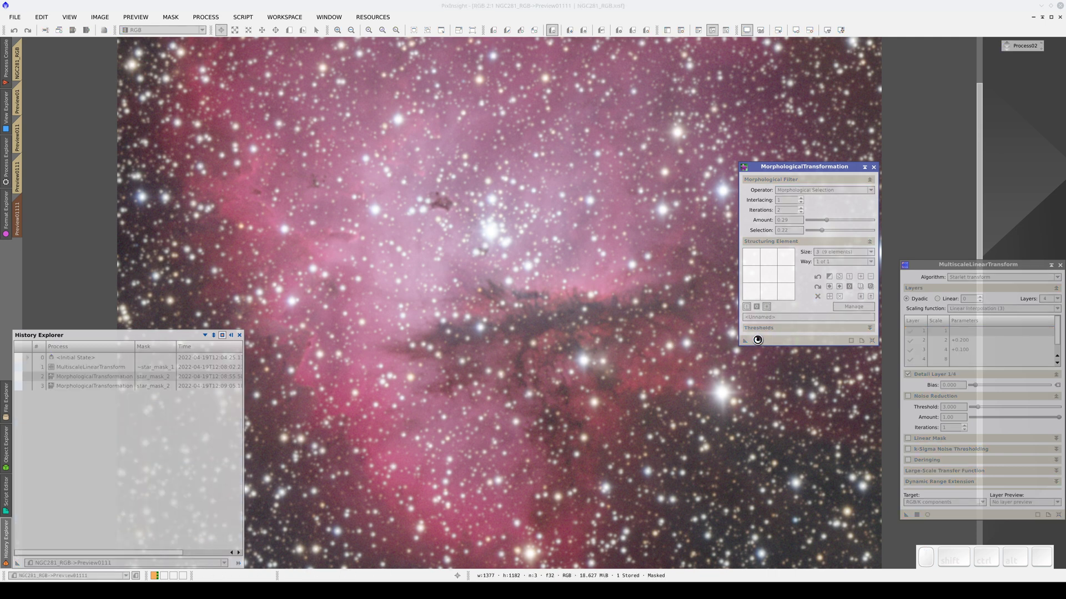
click(622, 30)
click(125, 391)
click(760, 347)
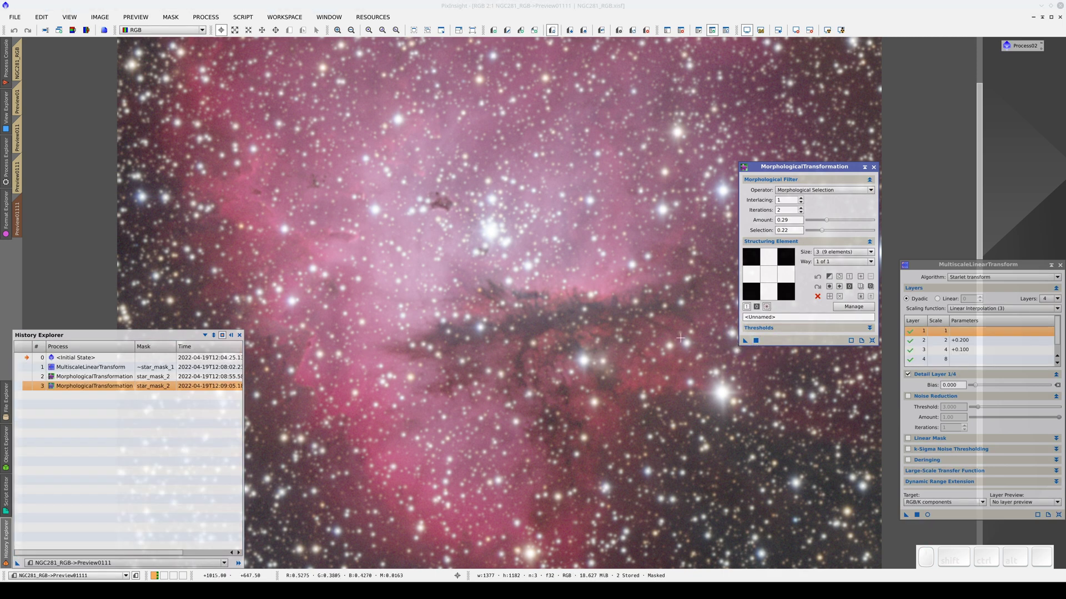
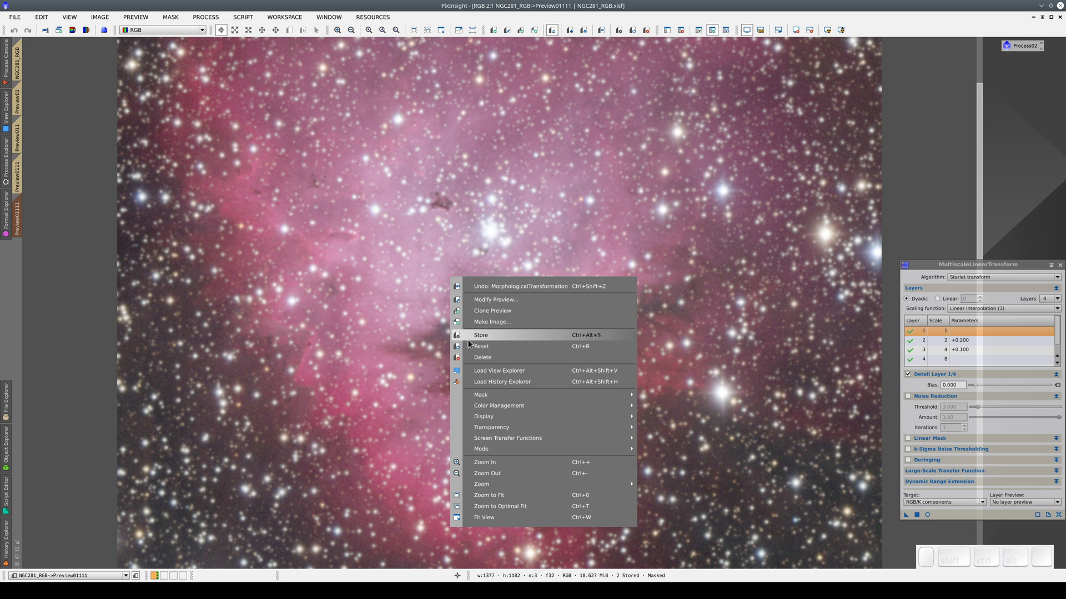
- Show Preview0111's processing history confirming one sharpening and two morphological steps, then close it
click(486, 383)
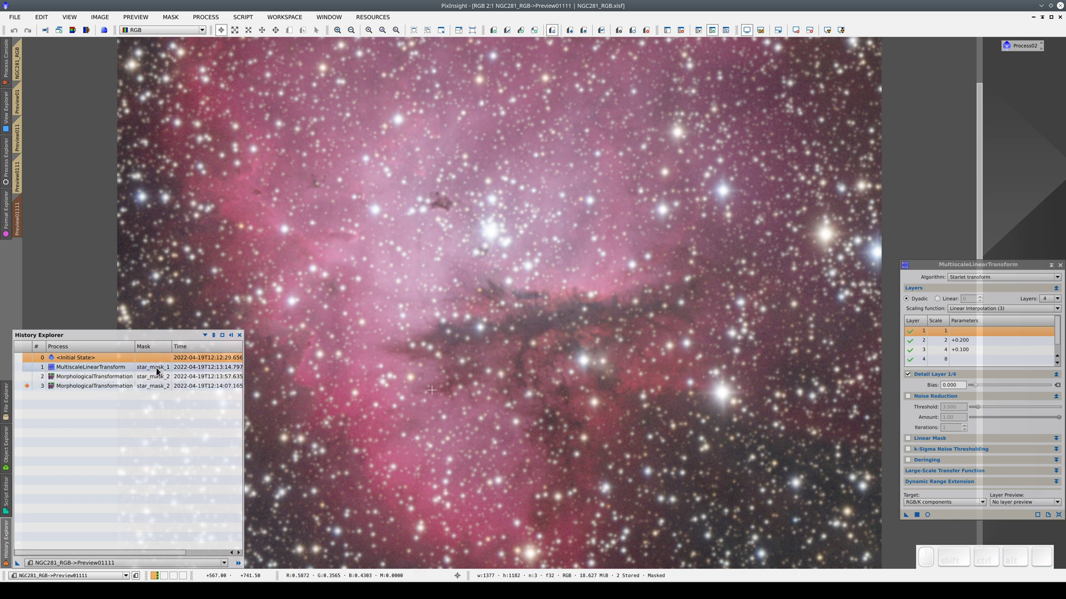
click(159, 371)
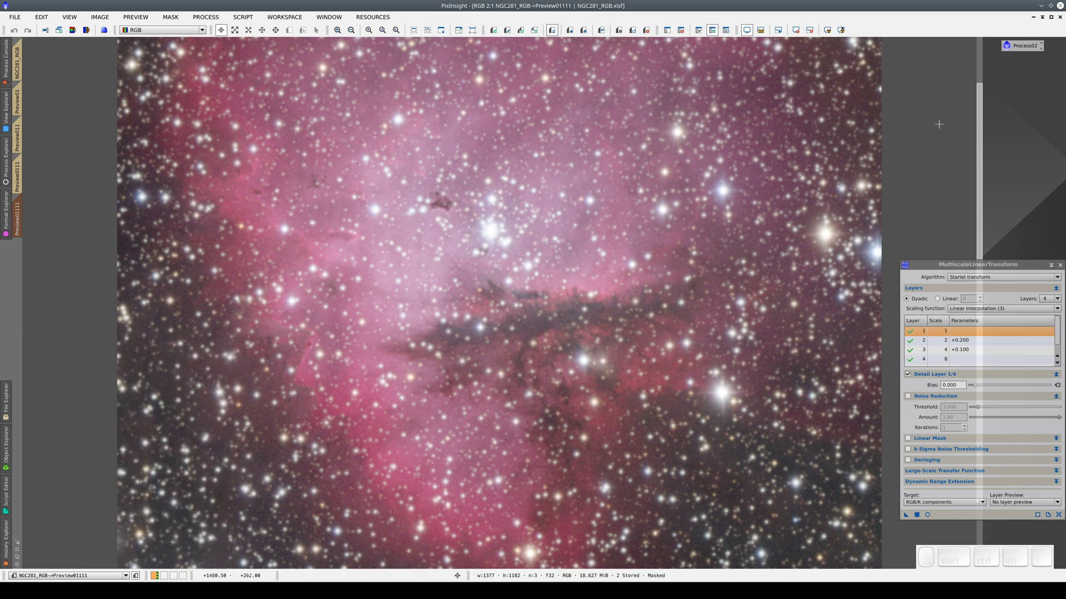
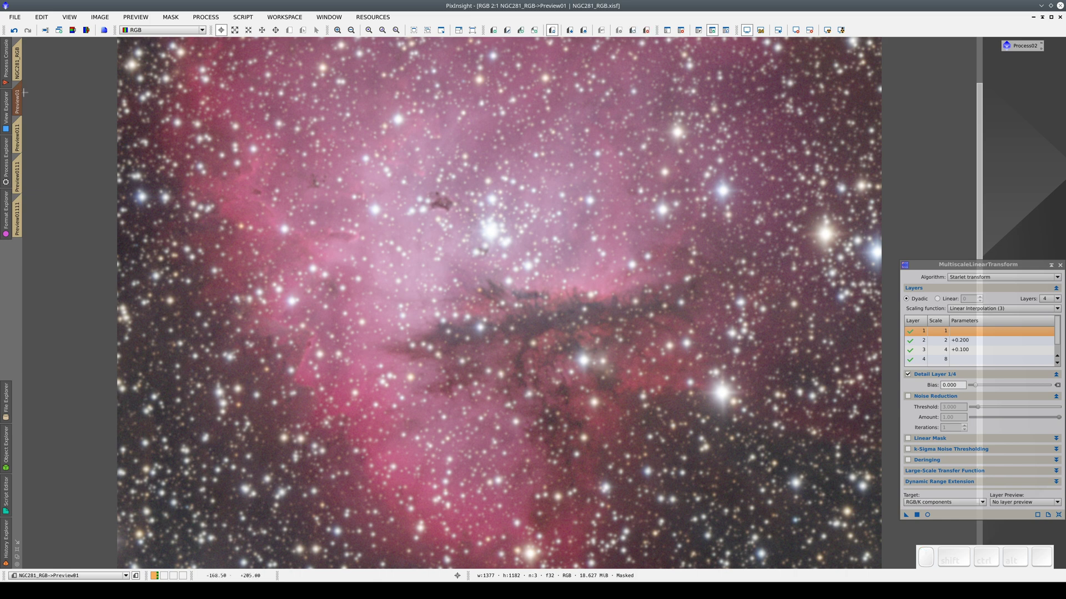
- Load the History Explorer for Preview01 and then Preview011 to compare their masked sharpening and morphological steps
right_click(227, 168)
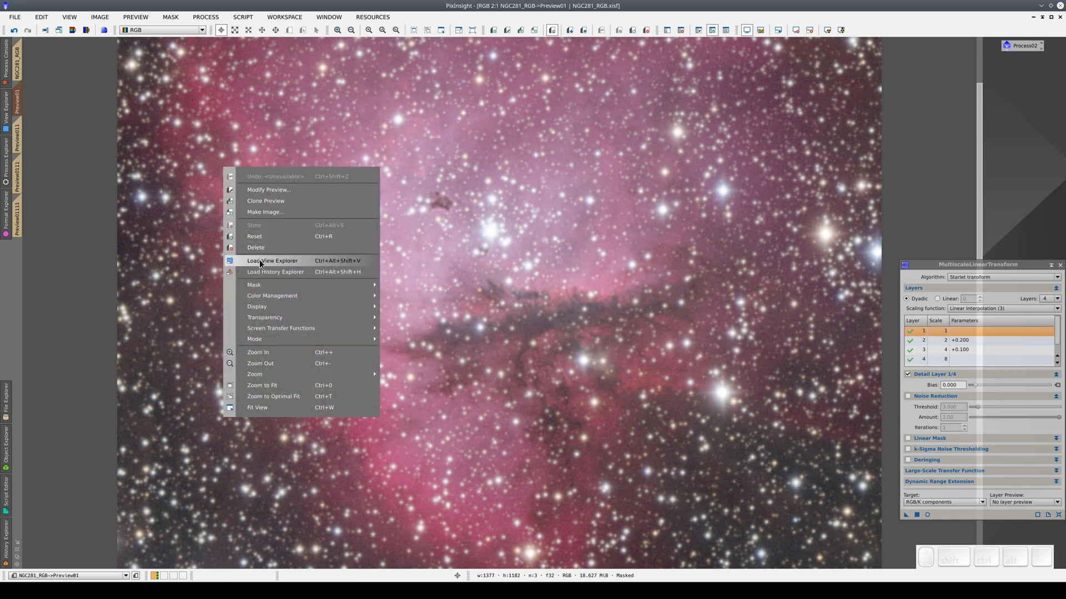
click(266, 278)
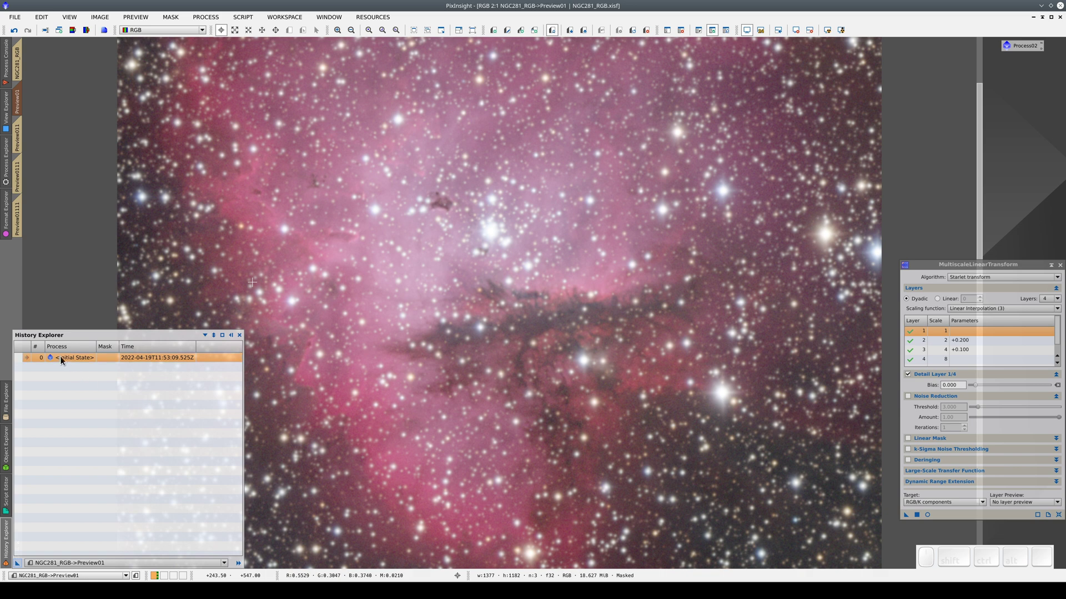
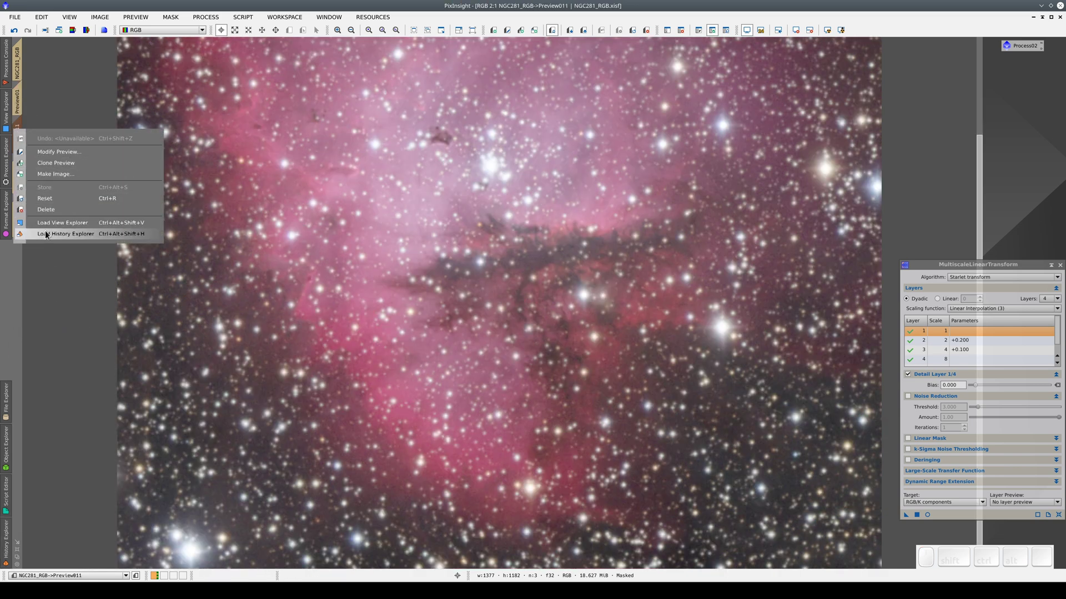
click(49, 239)
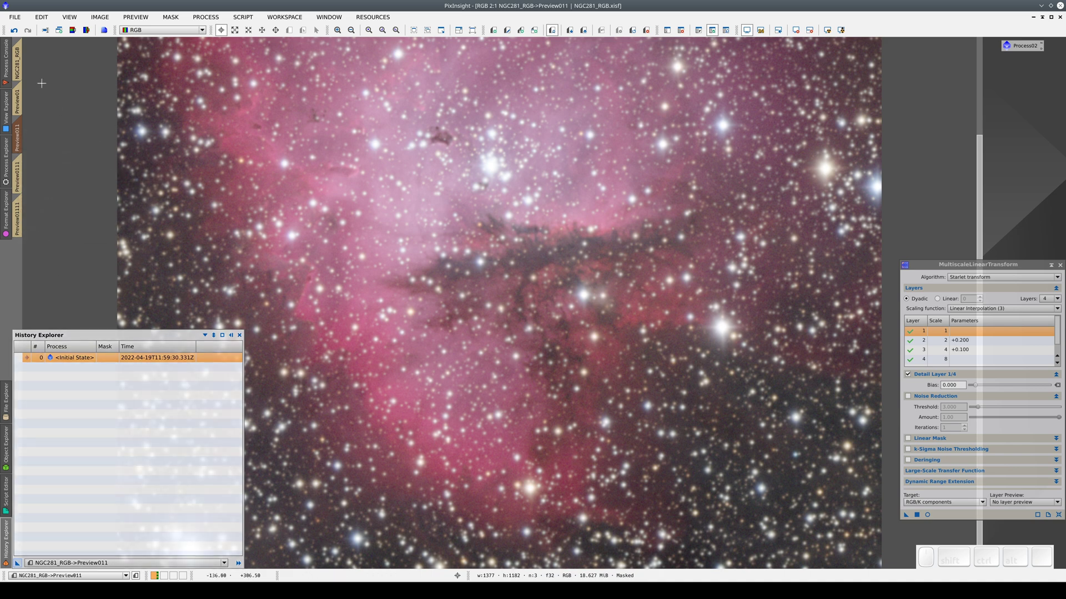
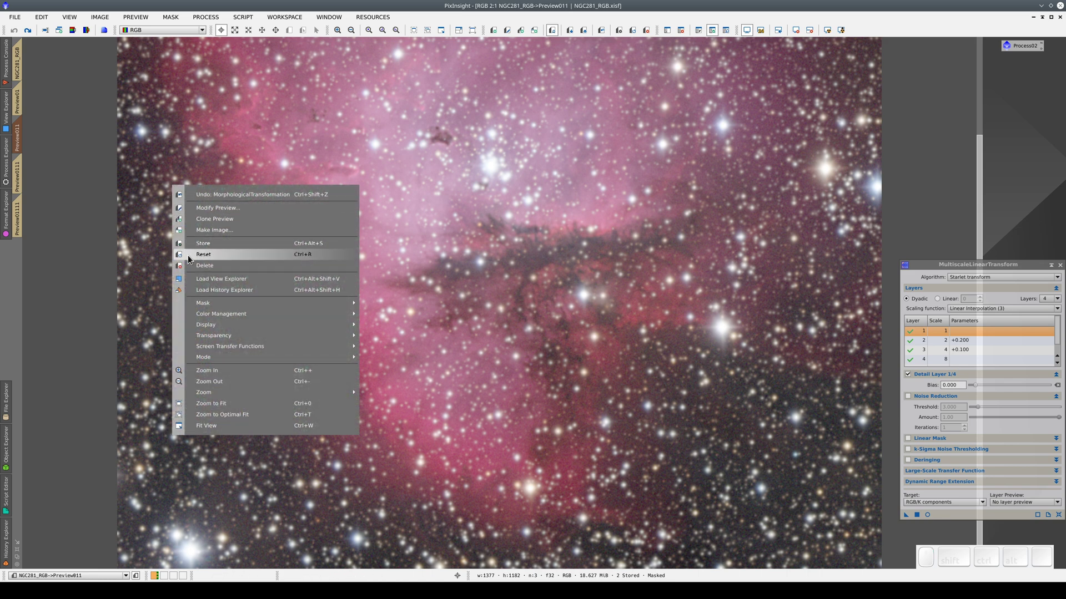
click(201, 293)
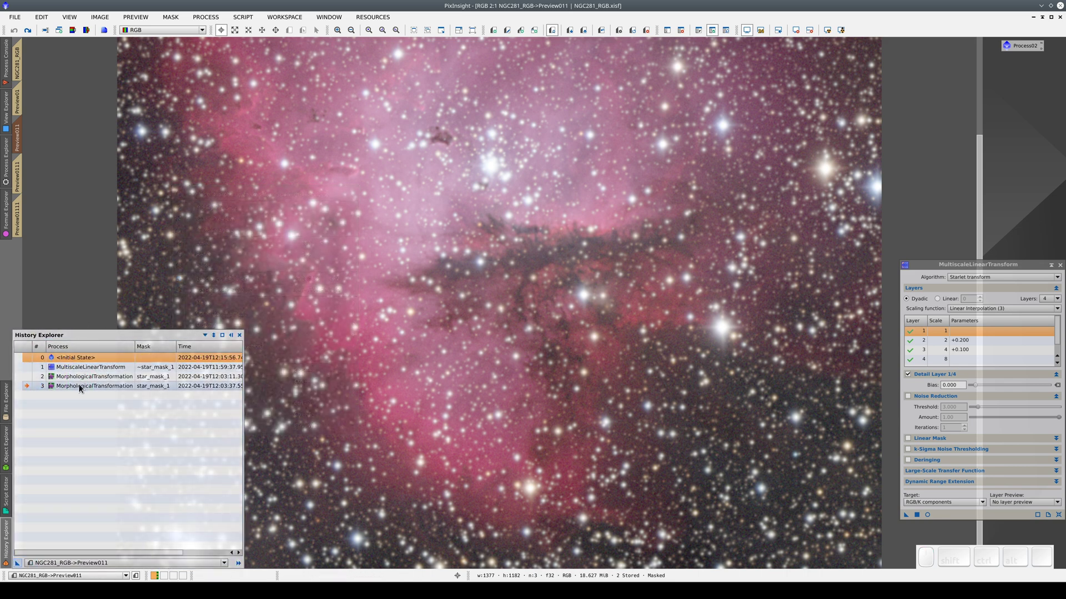
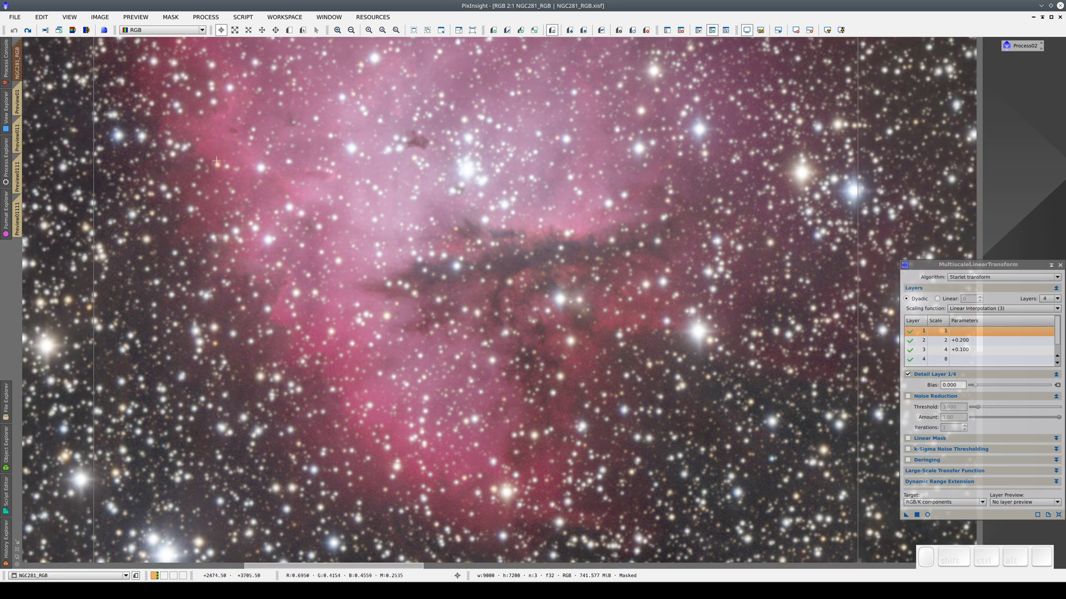
- Load NGC281_RGB's history and expand the ProcessContainer into its sharpening and two star-reduction steps
right_click(221, 164)
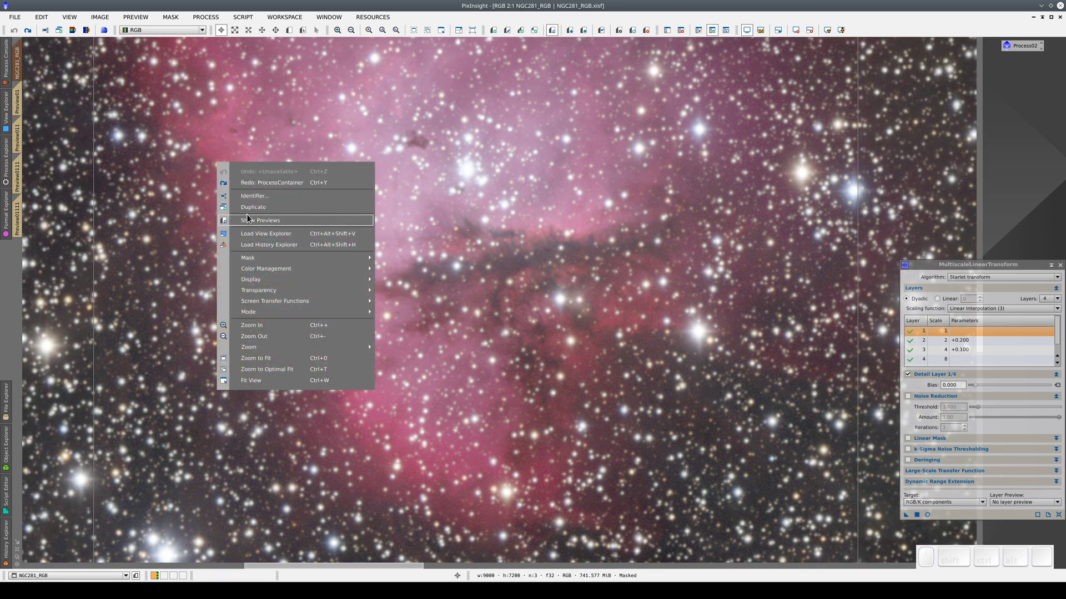
click(265, 246)
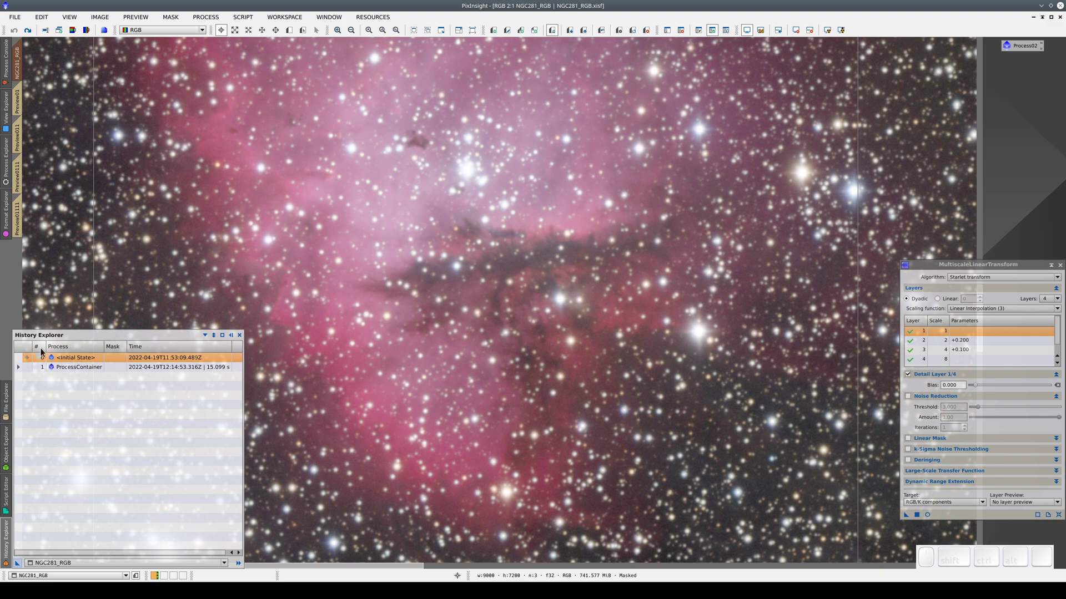
click(21, 368)
click(28, 373)
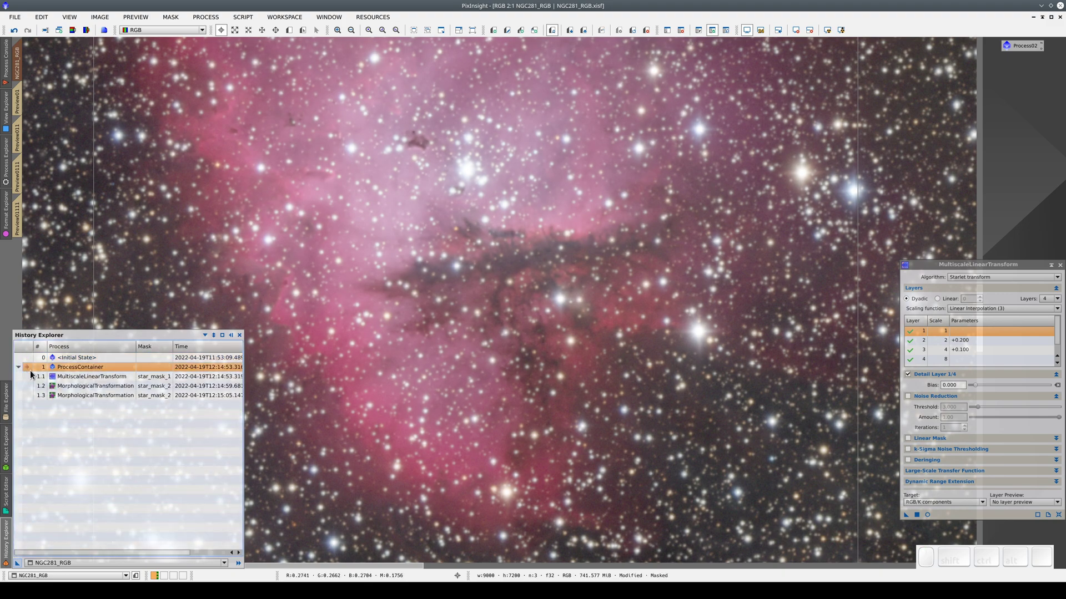